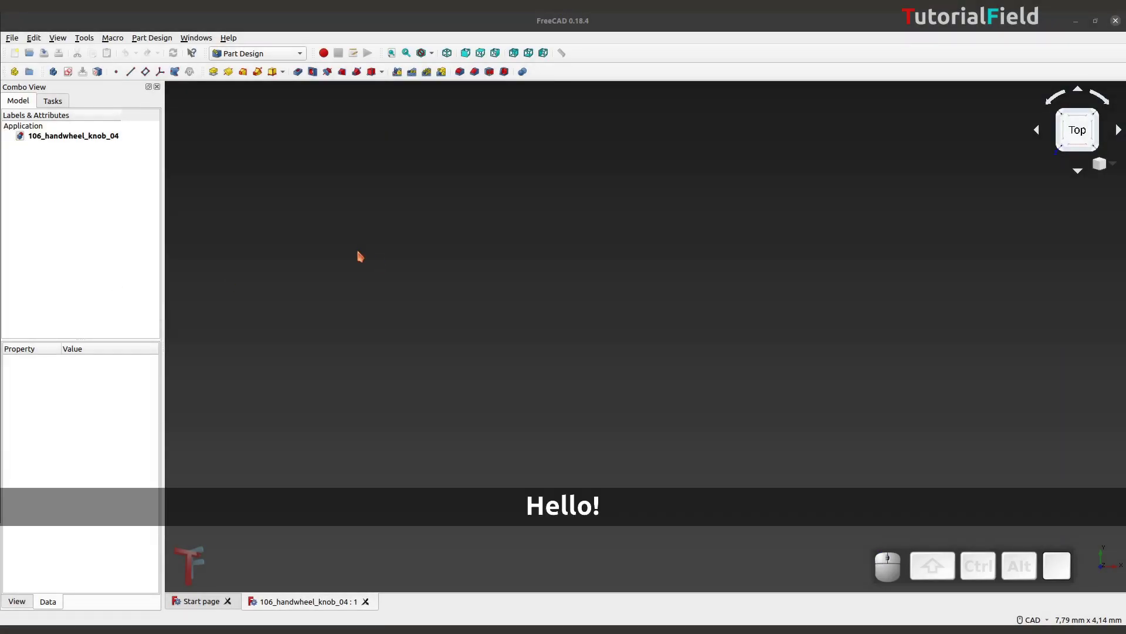
- Create a new Body and start a sketch, reaching the base-plane choice
click(83, 175)
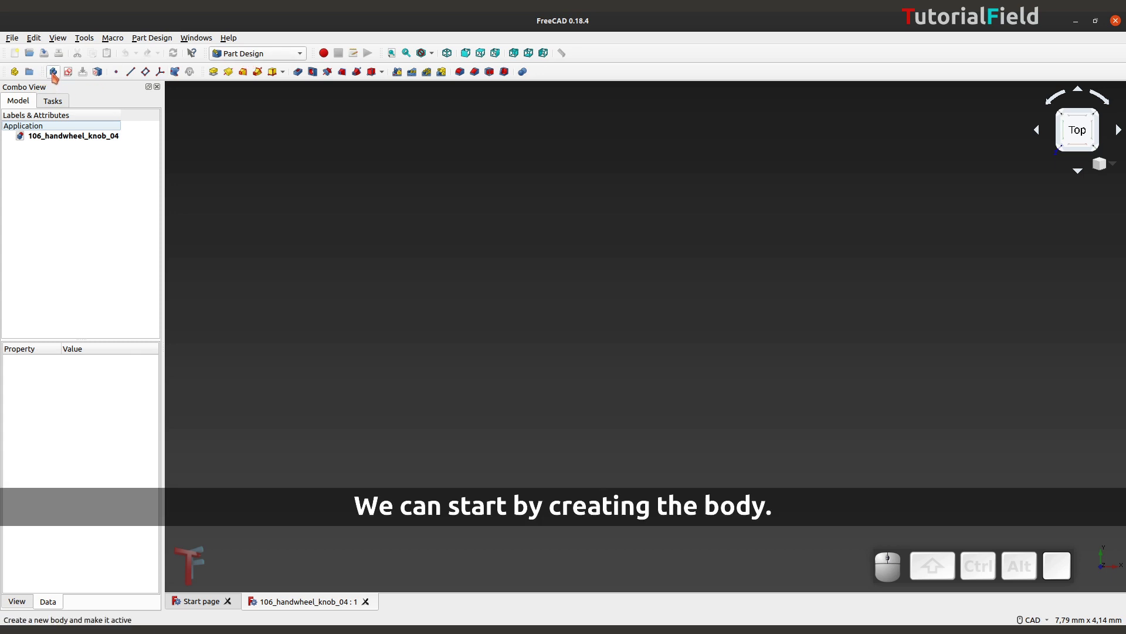
click(57, 80)
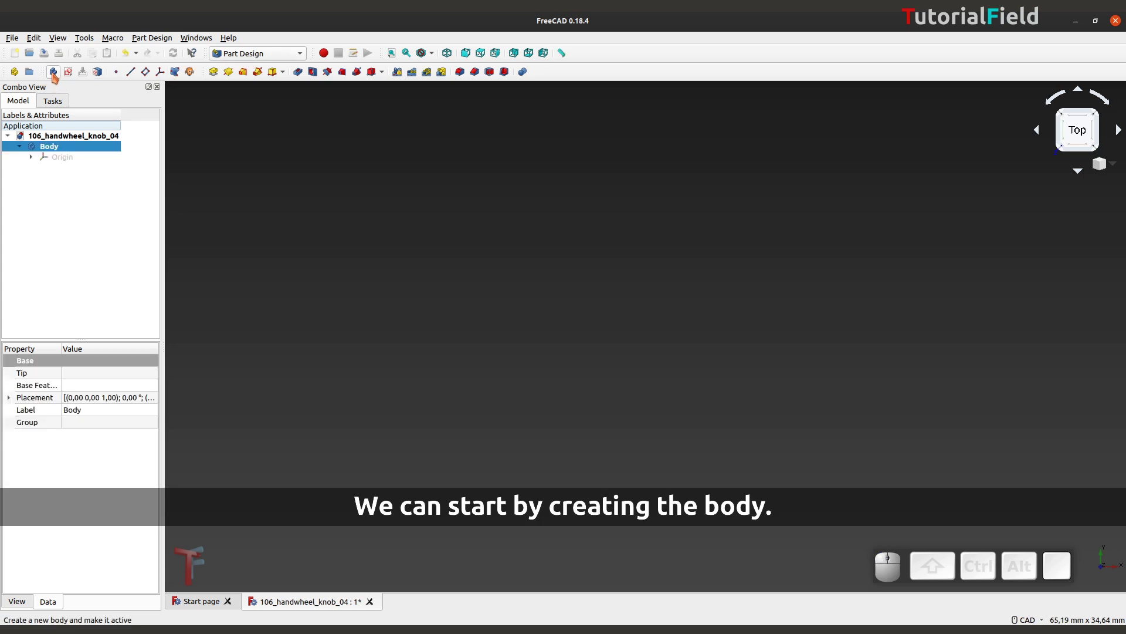
click(71, 80)
- Orbit and zoom the view to see all three base planes and target the XZ plane
right_click(651, 464)
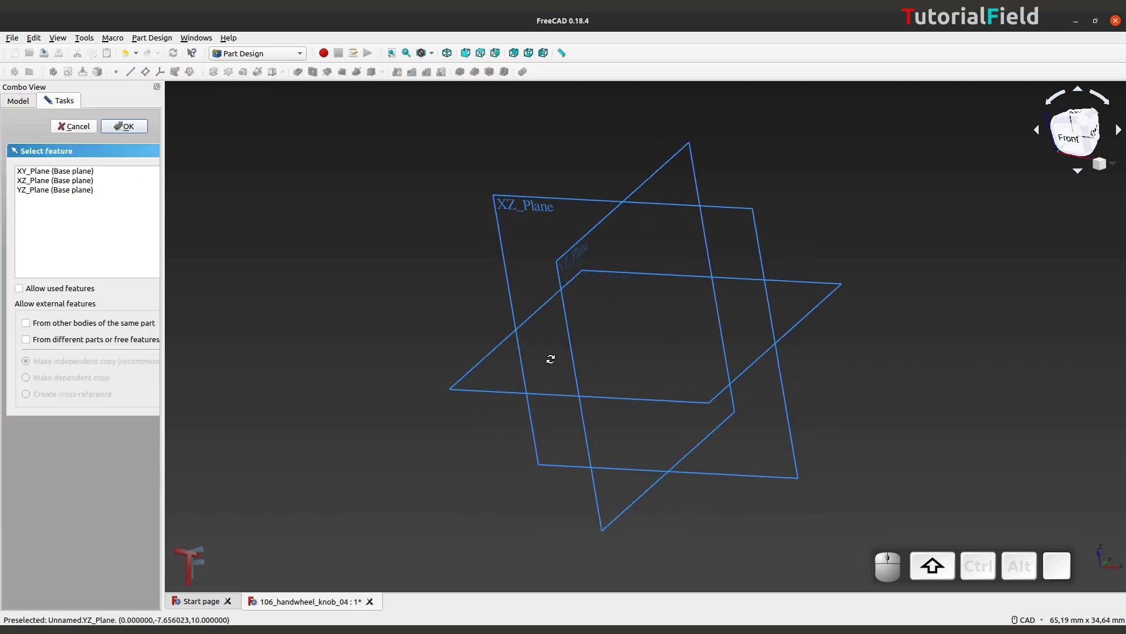
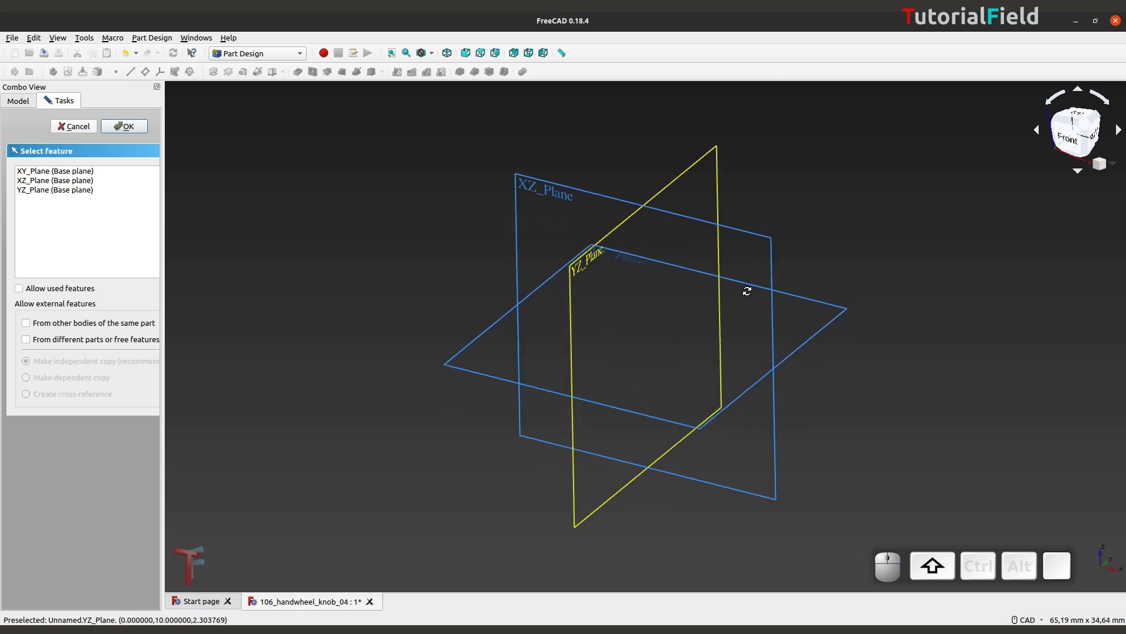
scroll(up, 3)
middle_click(585, 220)
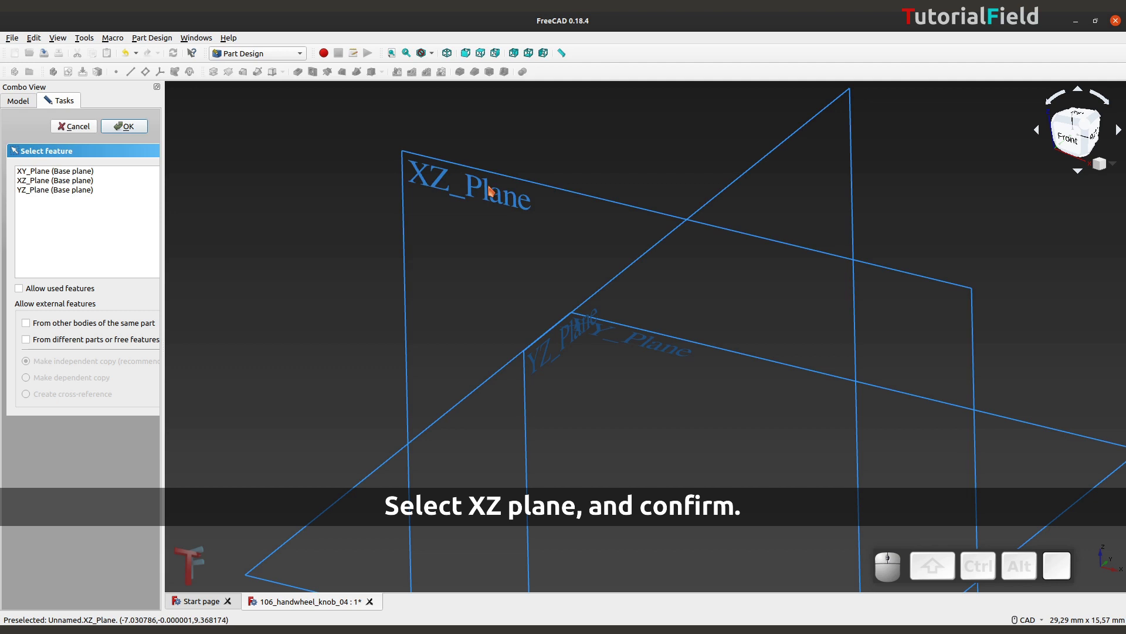
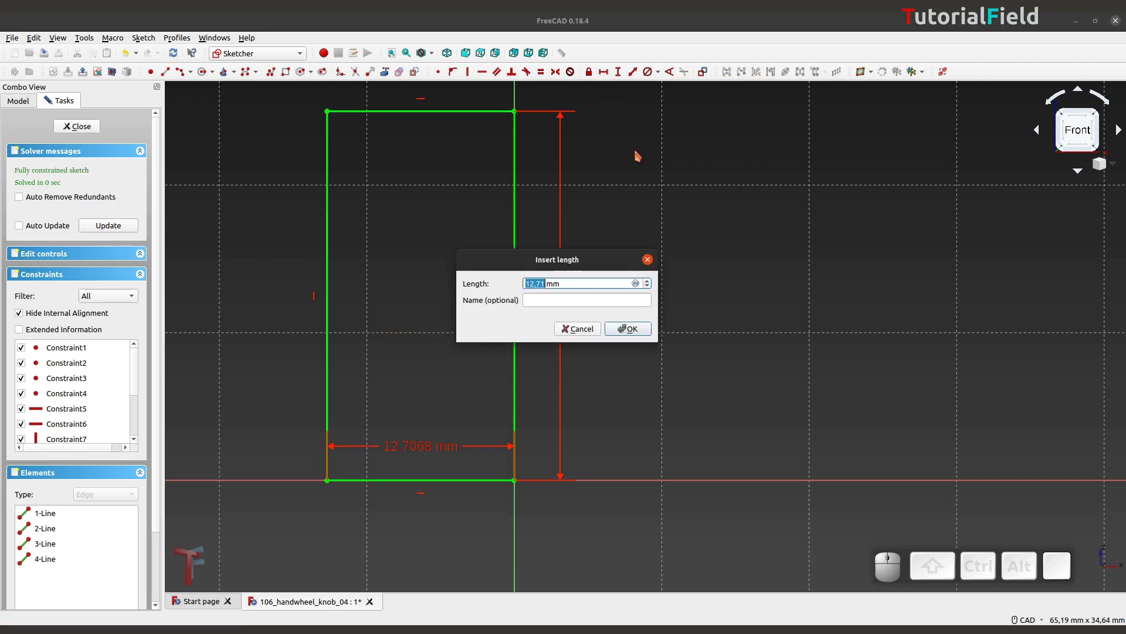
- Constrain the profile to 12 mm wide and taper its left side to a 20 mm height
key(KP_1)
key(KP_2)
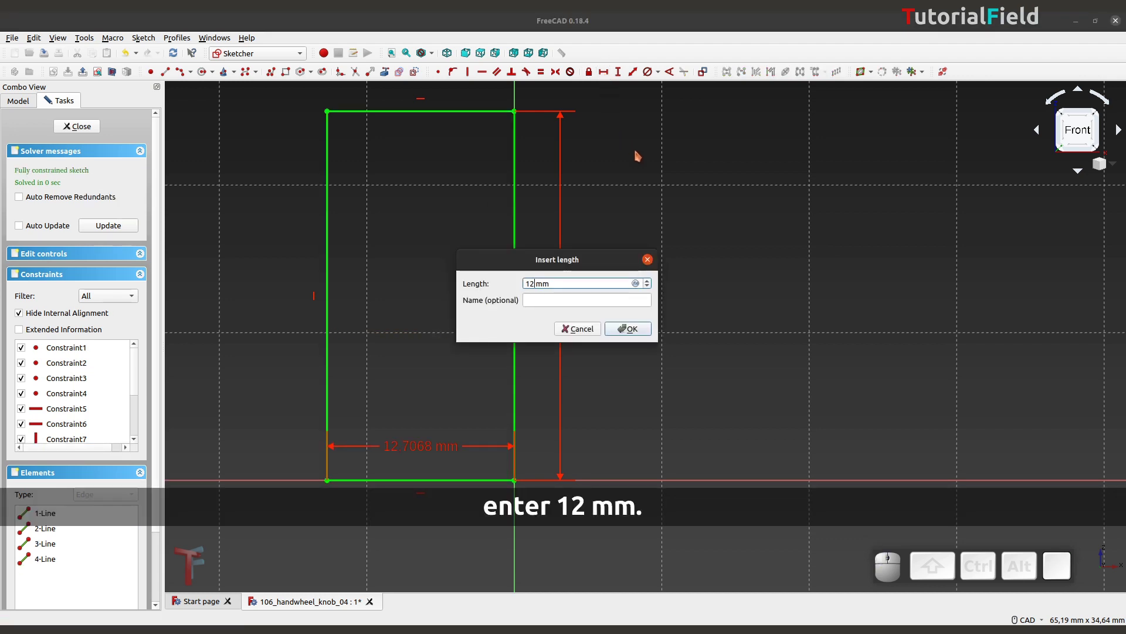
key(KP_Enter)
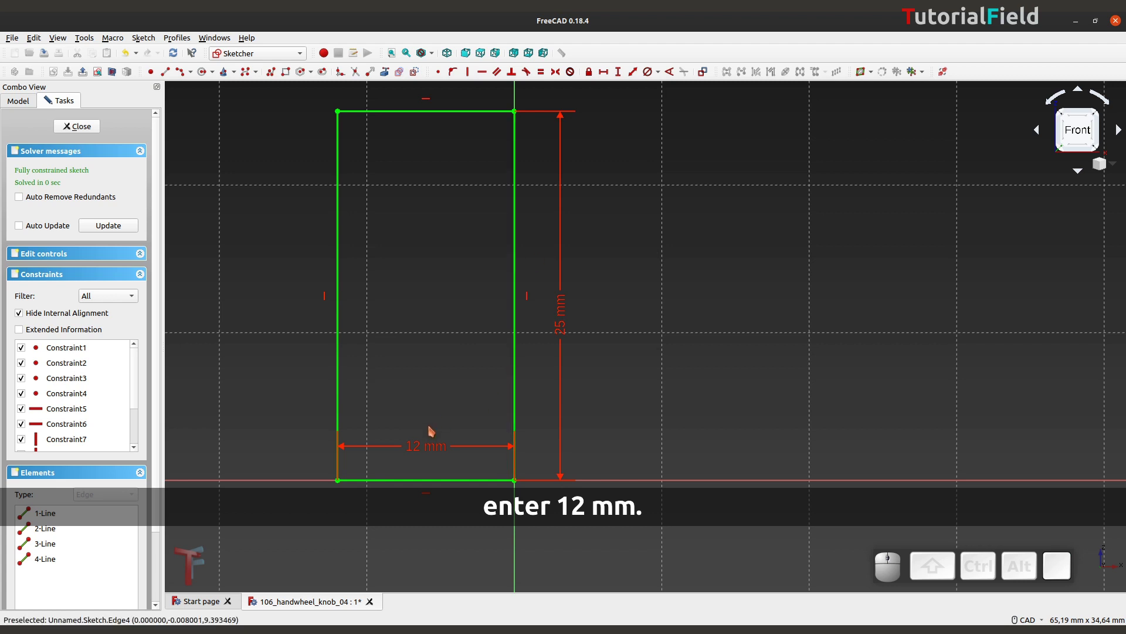
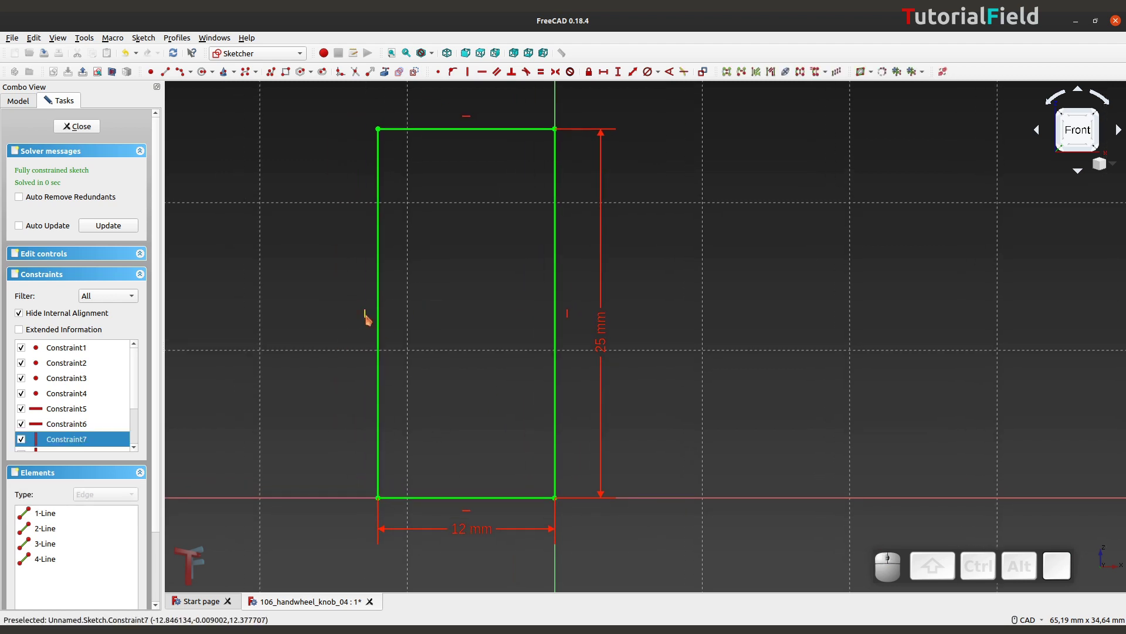
key(Delete)
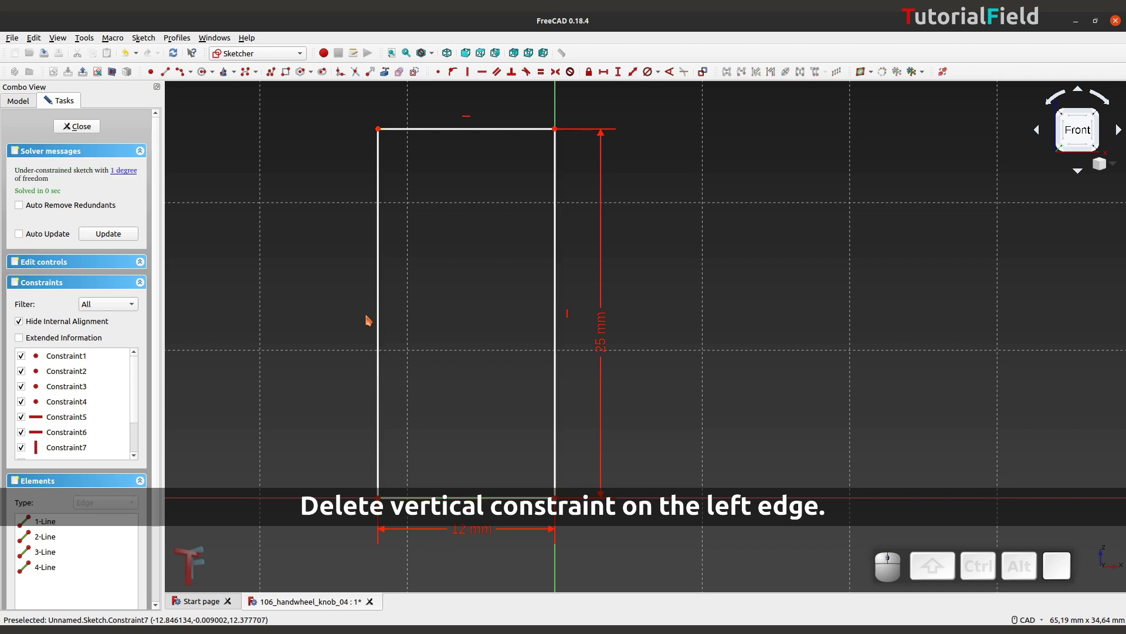
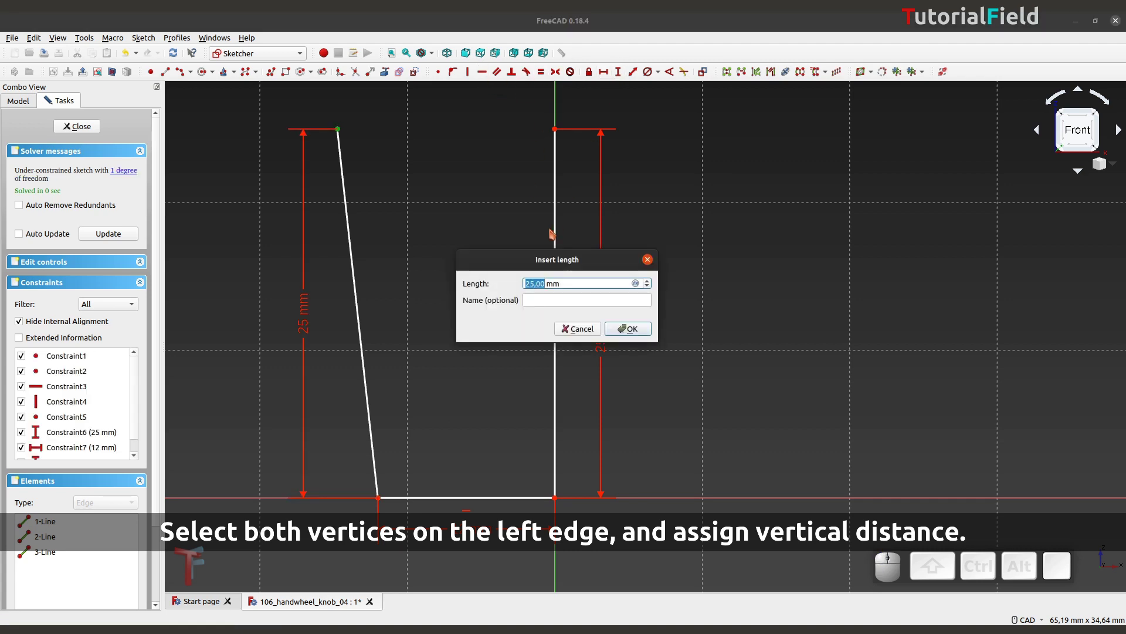
key(2)
key(0)
key(Return)
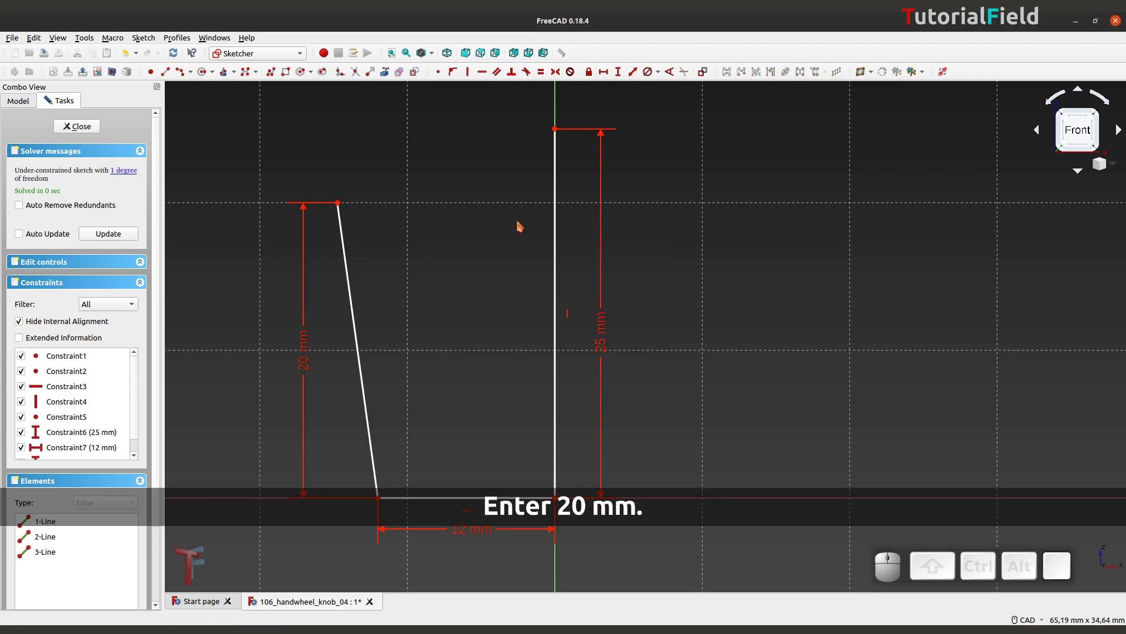
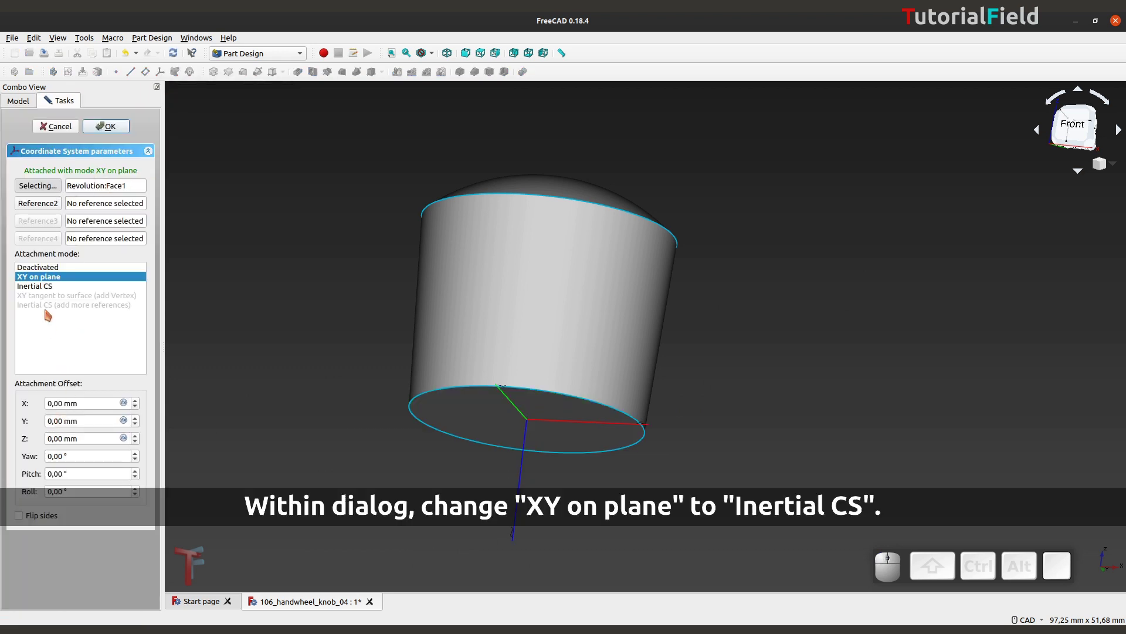
- Attach the local coordinate system in Inertial CS mode and begin setting its 3 mm Z offset
click(50, 293)
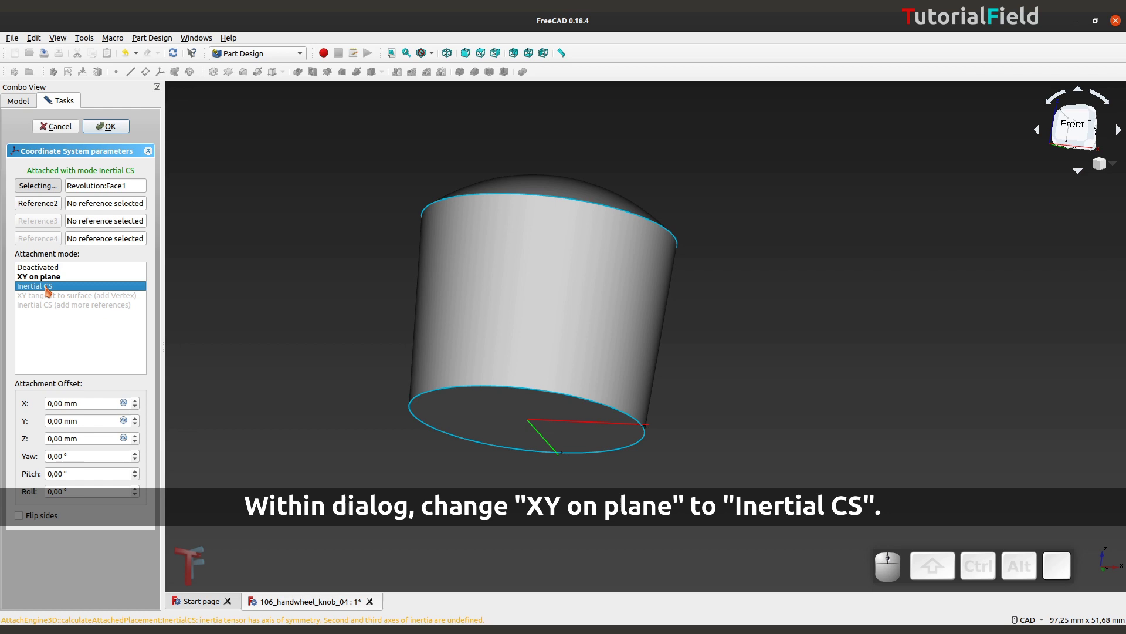
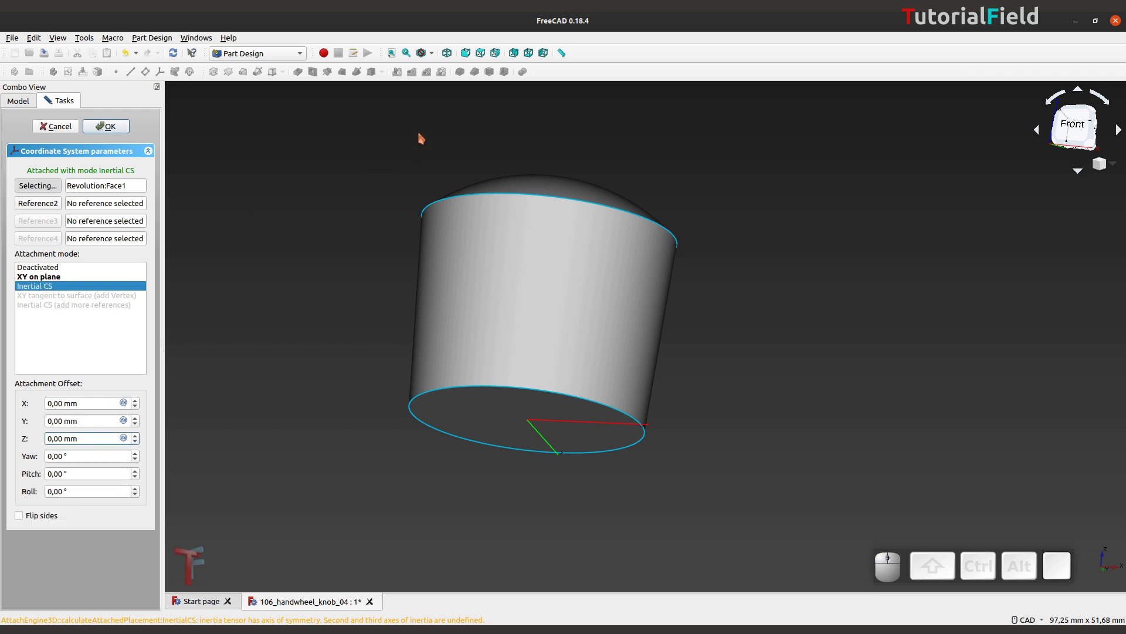
click(437, 62)
click(439, 115)
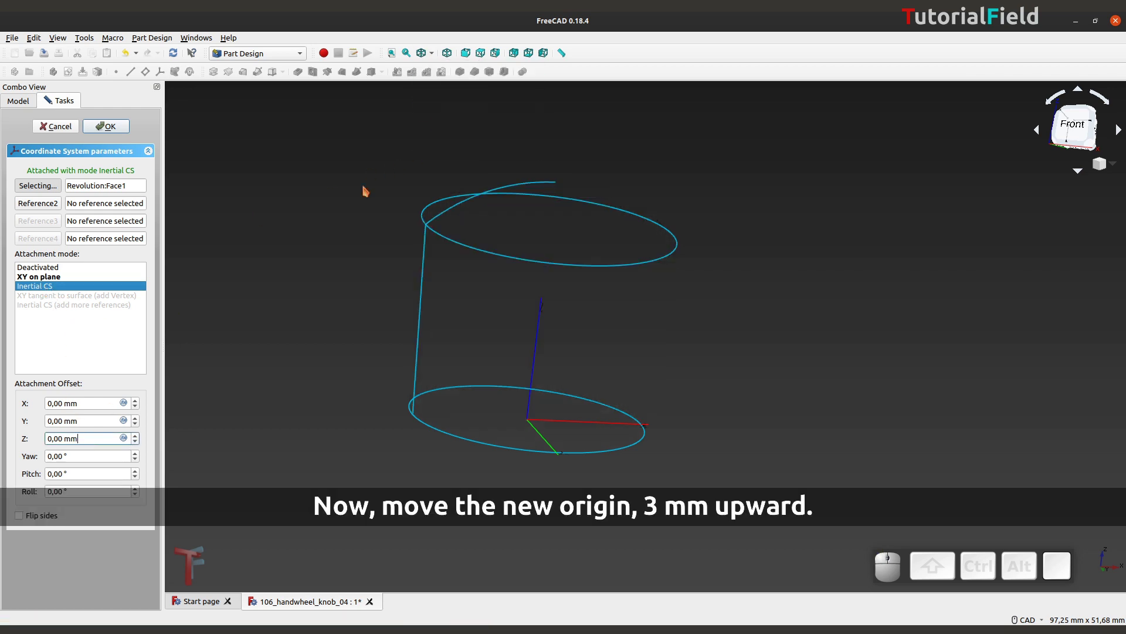
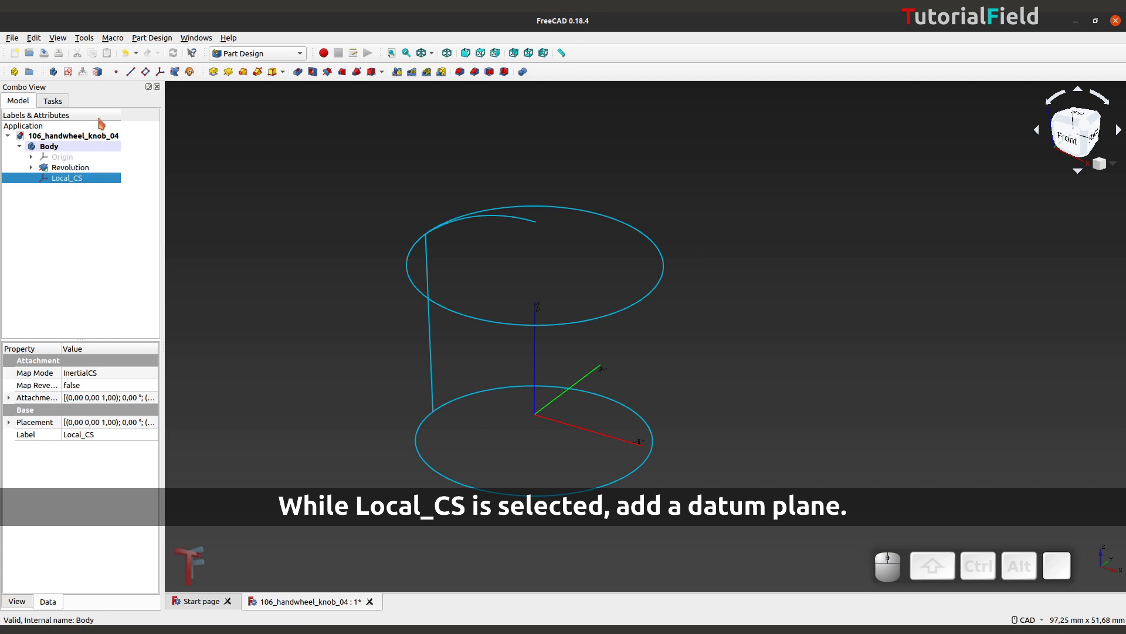
- Add a datum plane attached to Local_CS
click(149, 79)
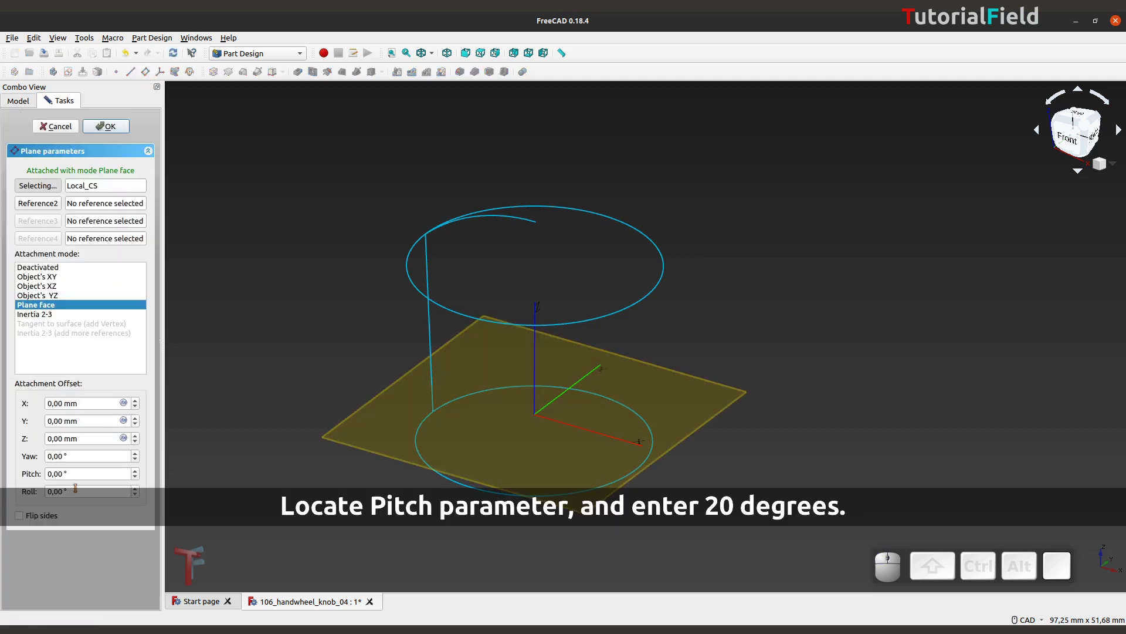
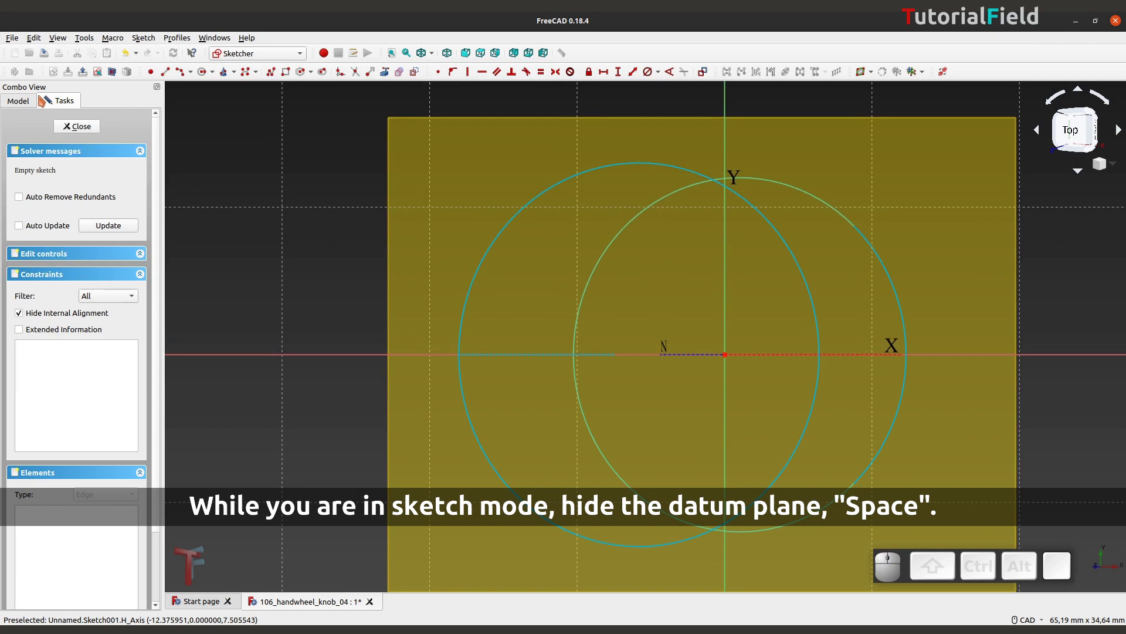
- Reach the datum plane via the model tree and set the arm tip height to 13 mm
click(27, 107)
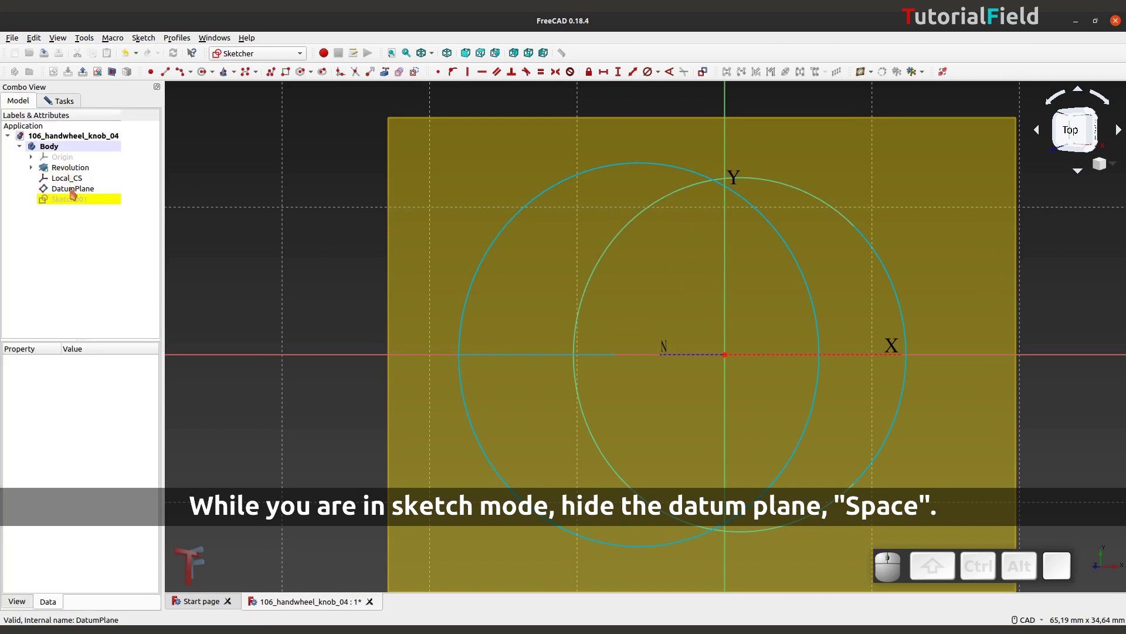
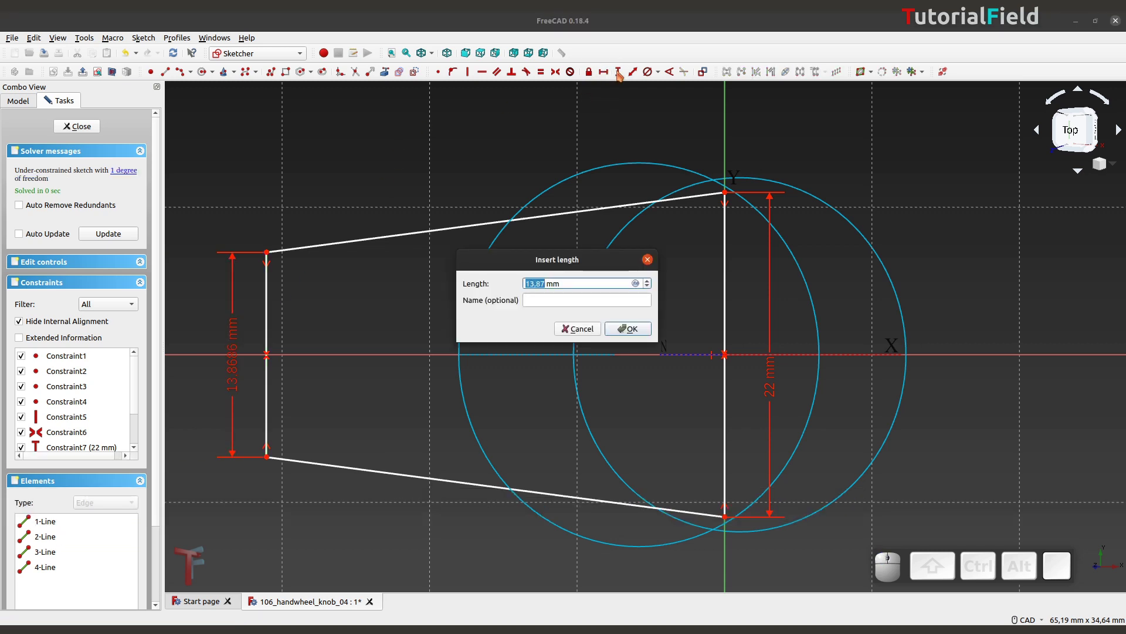
key(KP_1)
key(KP_3)
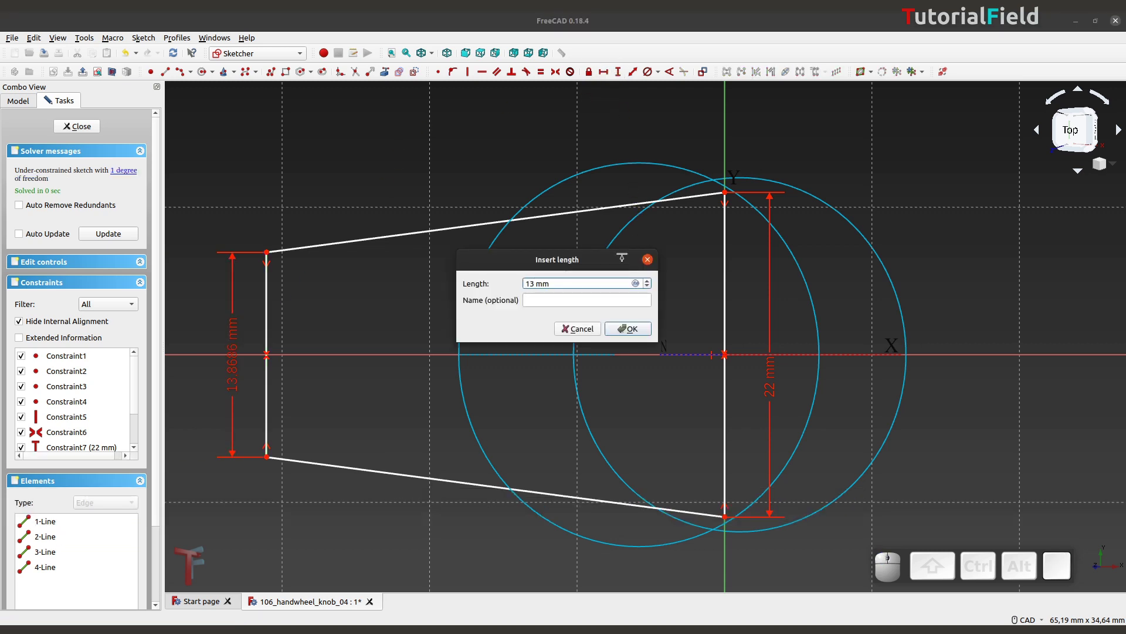
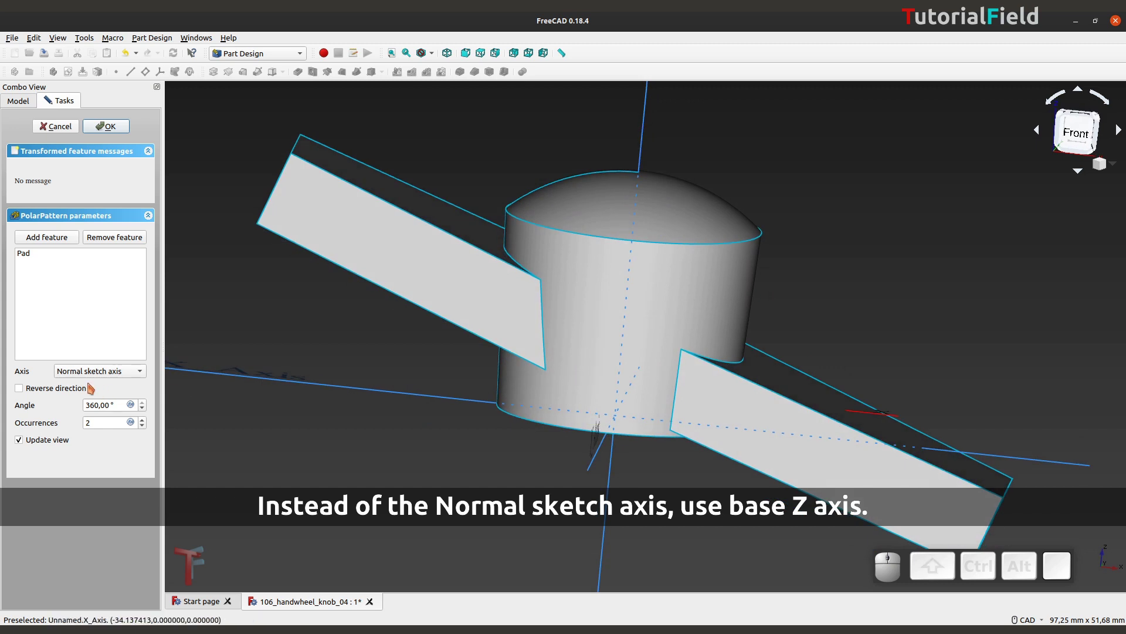
- Pattern the arm 3 times around the base Z axis and confirm
click(98, 376)
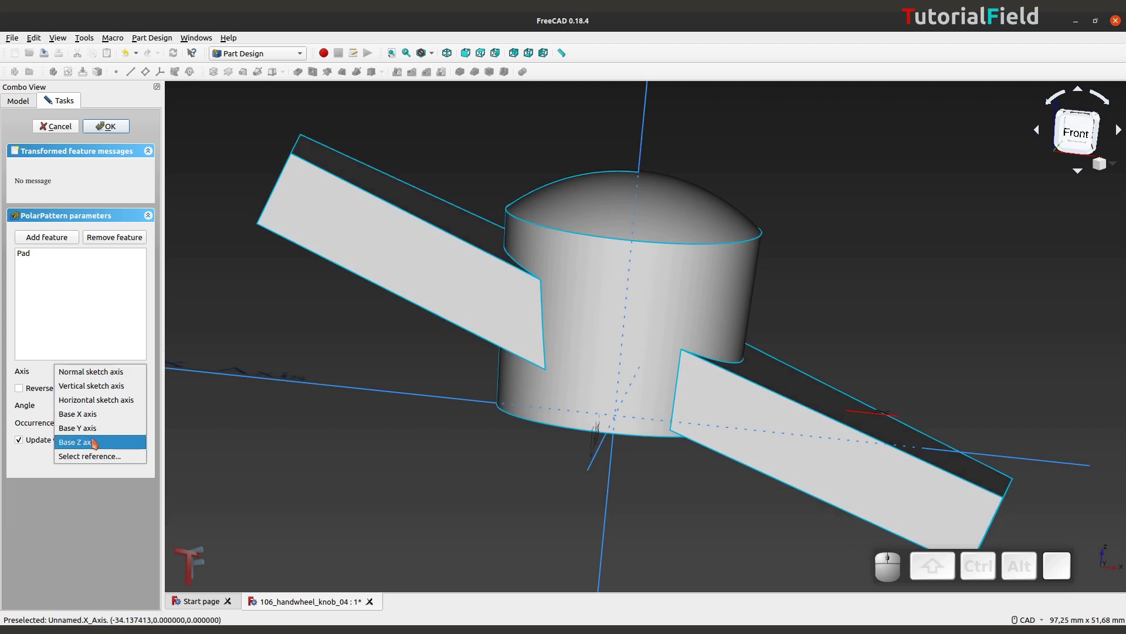
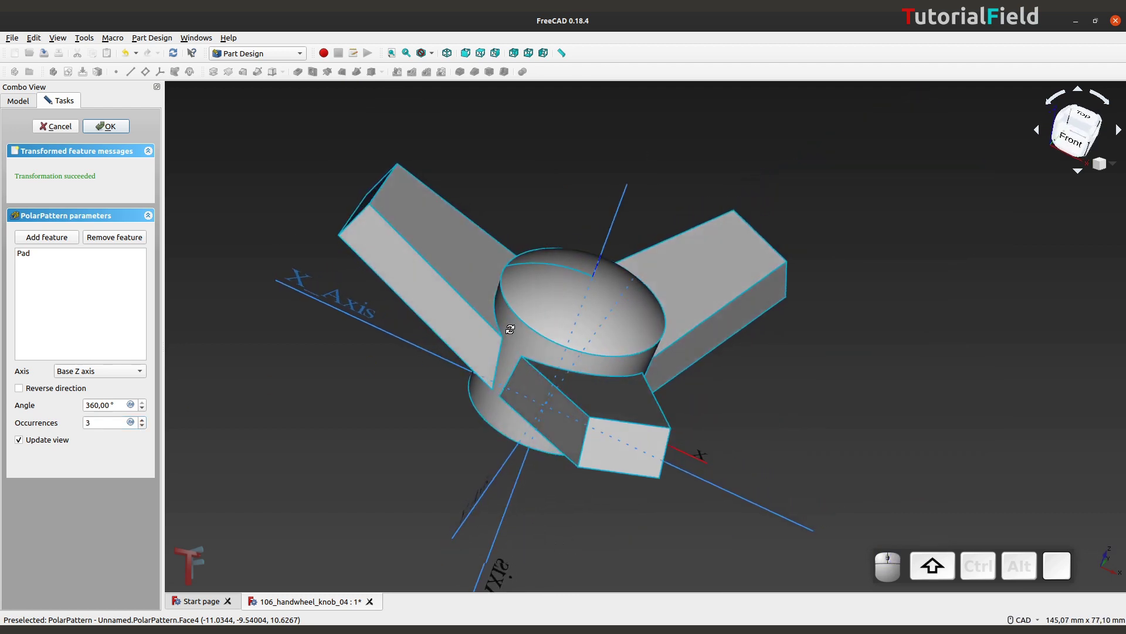
click(109, 131)
right_click(529, 447)
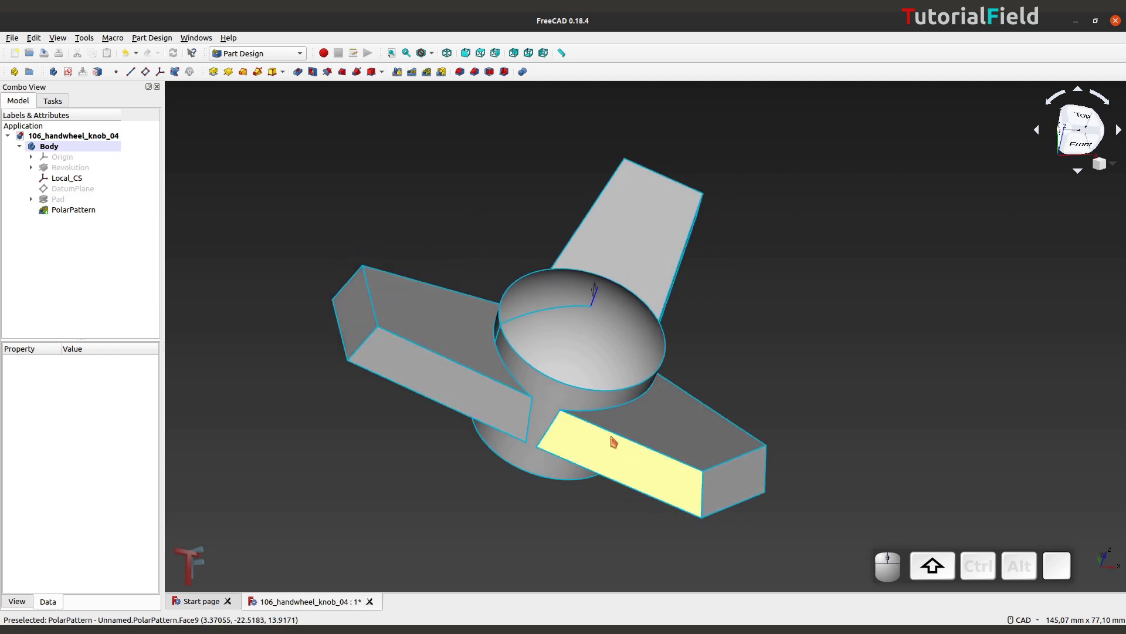
right_click(534, 193)
middle_click(513, 302)
scroll(up, 3)
scroll(down, 3)
middle_click(524, 315)
right_click(532, 318)
drag(506, 281, 488, 303)
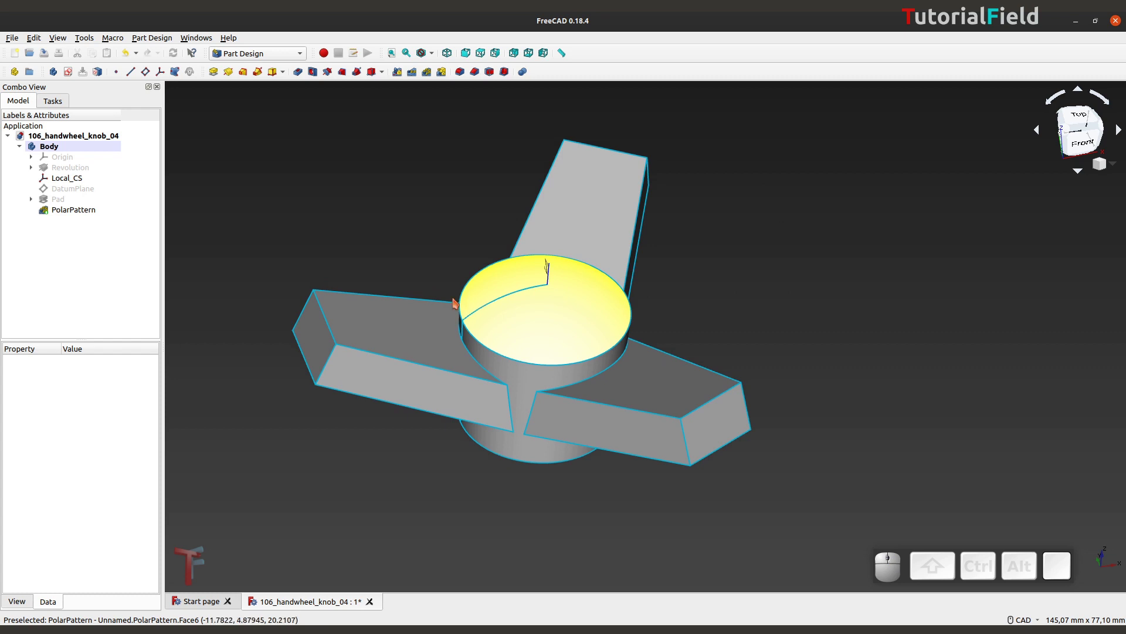
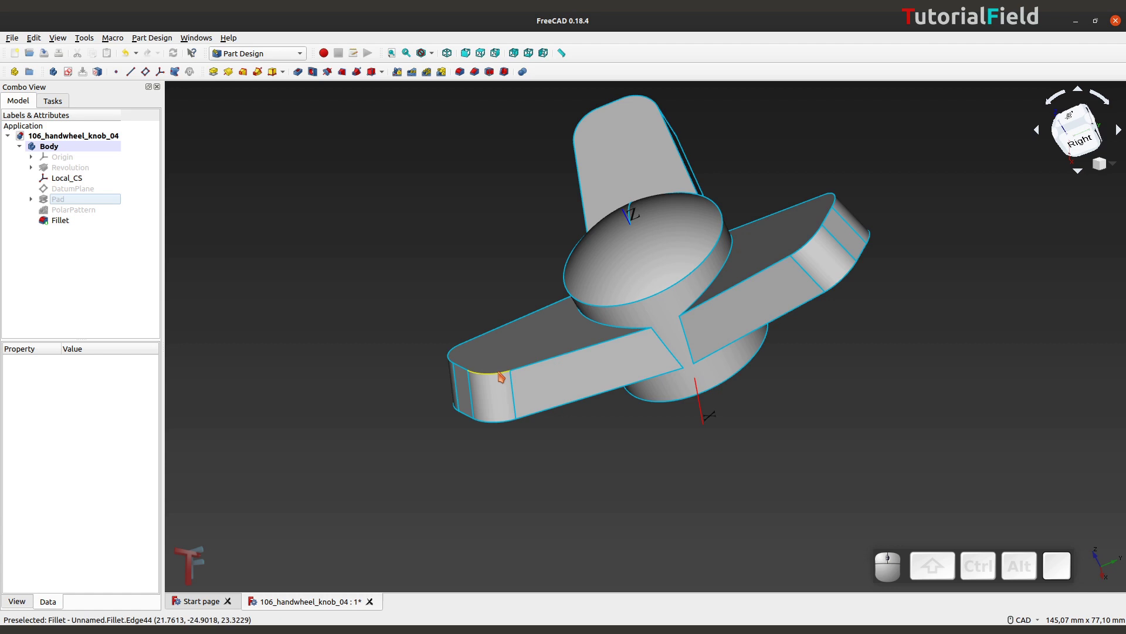
- Fillet the six arm-tip edges with a 2 mm radius
right_click(504, 385)
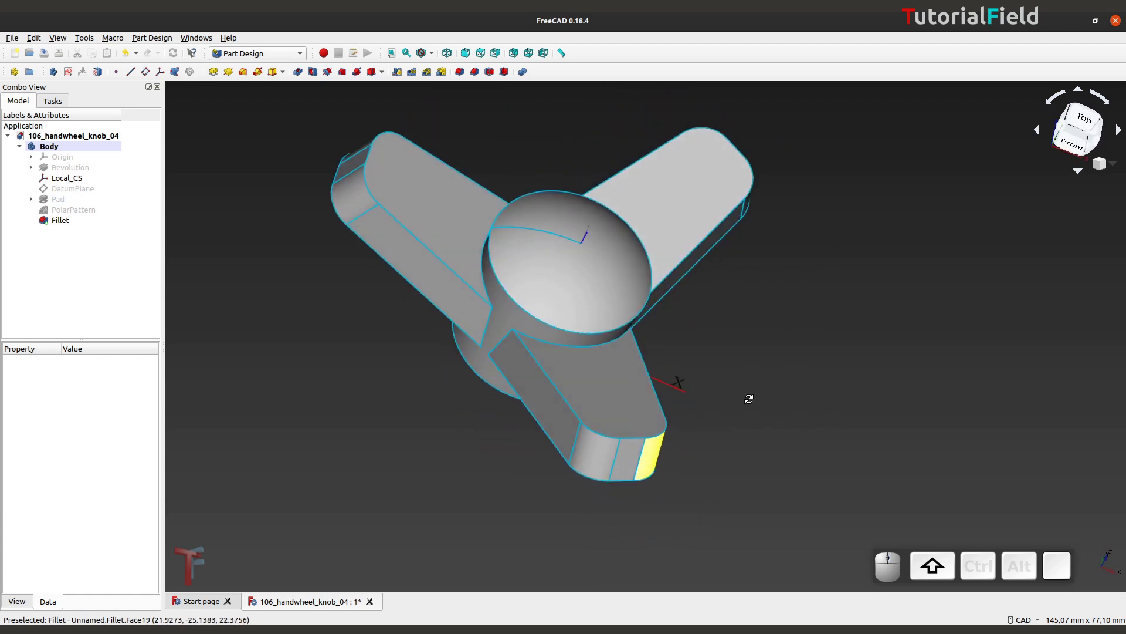
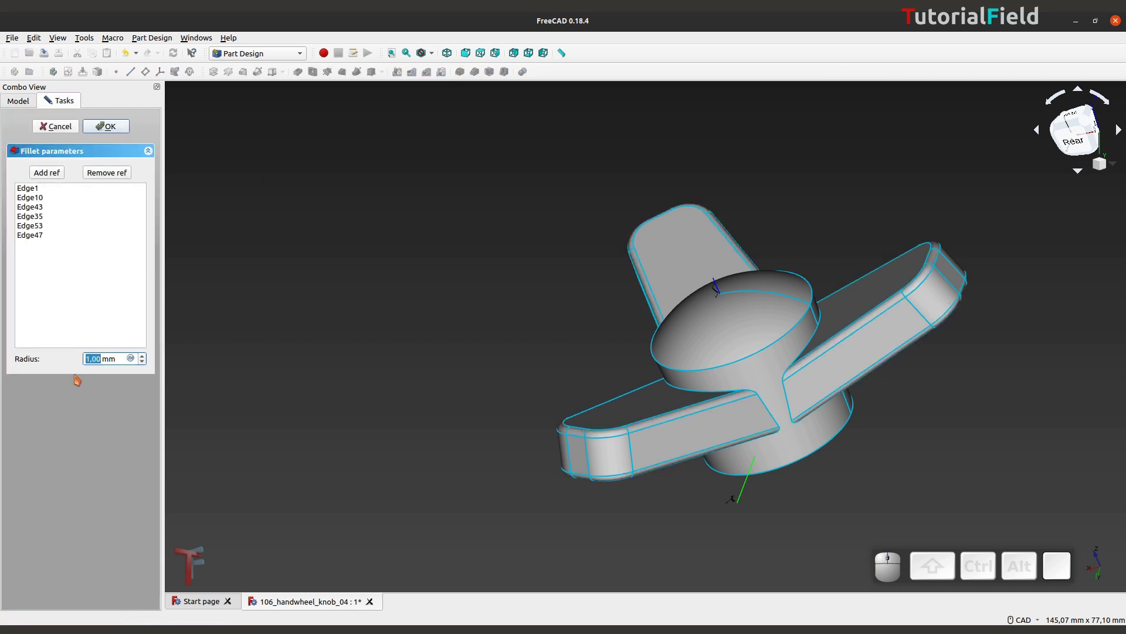
key(KP_2)
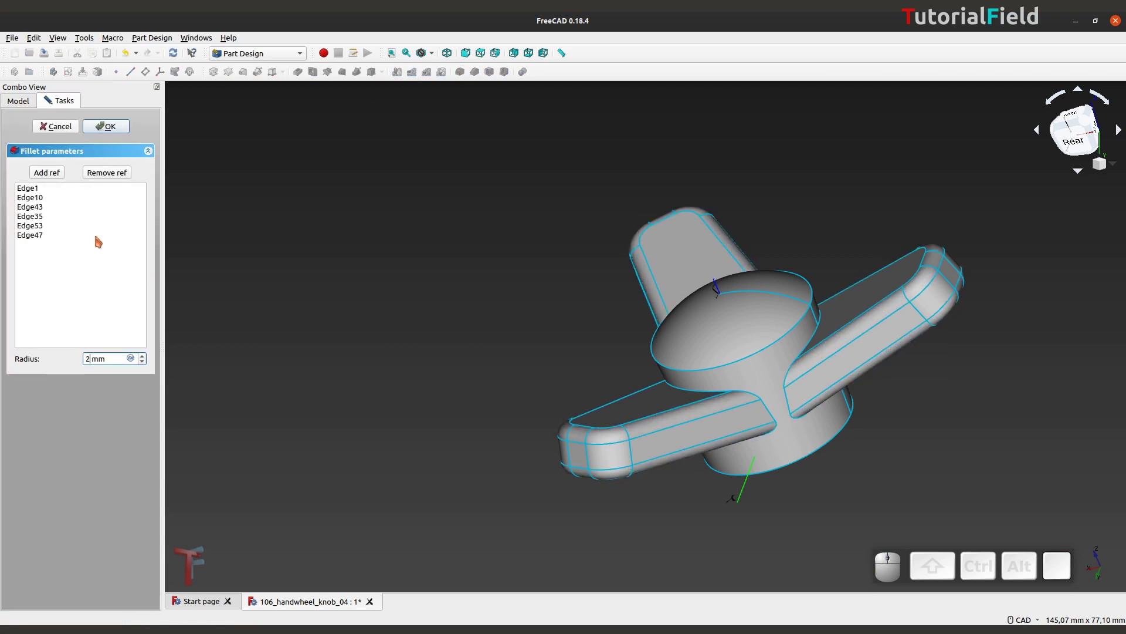
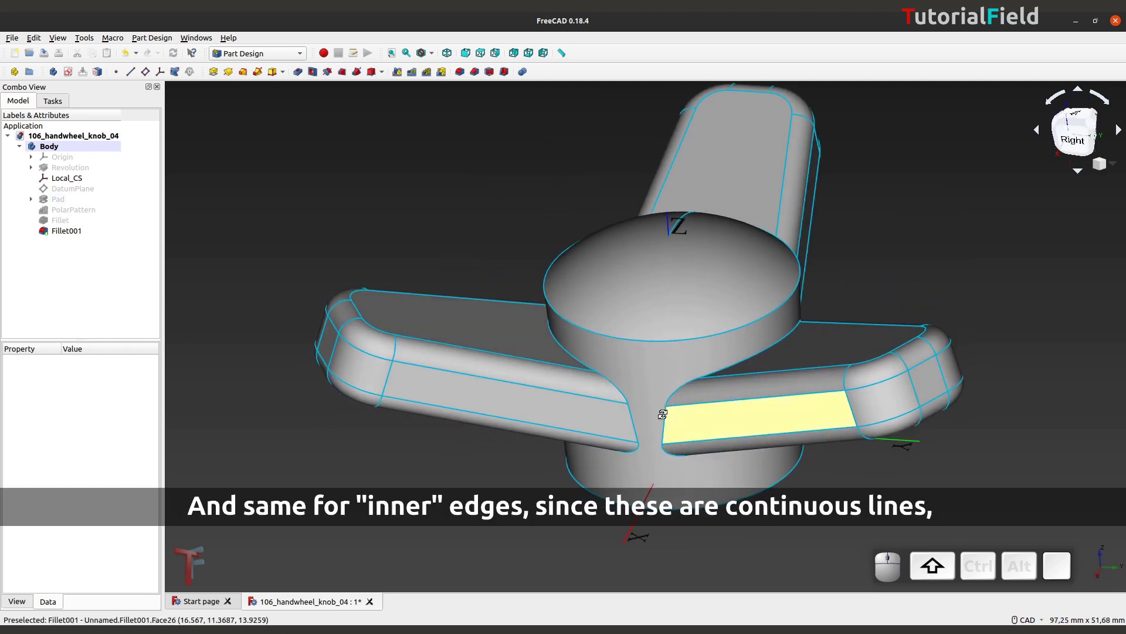
- Confirm the 3 mm fillet at the arm-hub junctions and inspect the hub's underside
middle_click(667, 372)
right_click(876, 366)
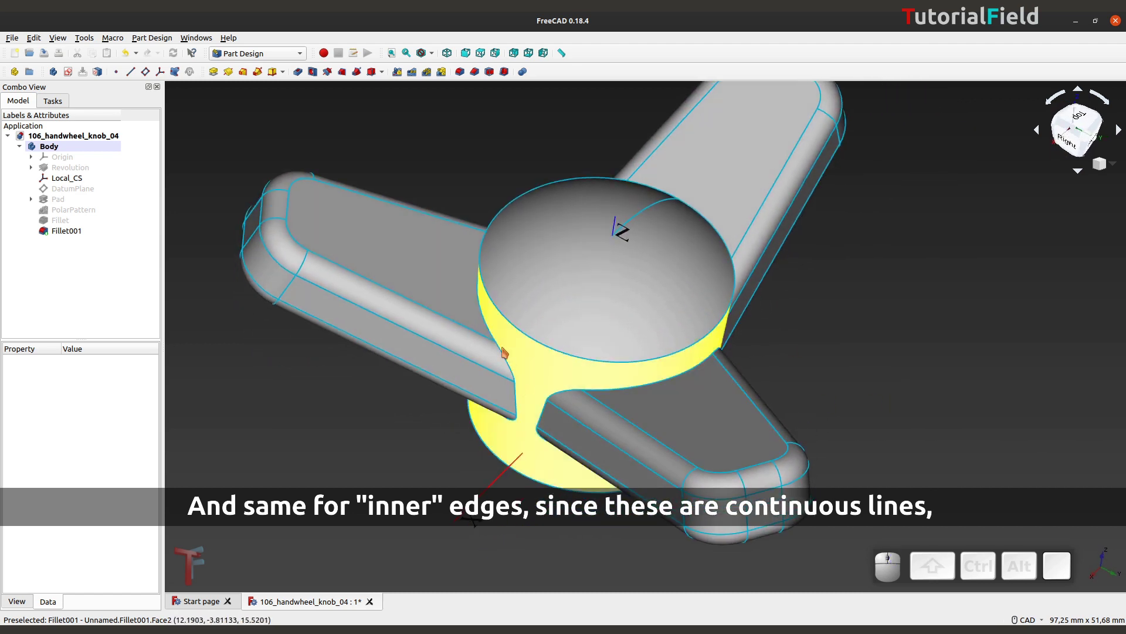
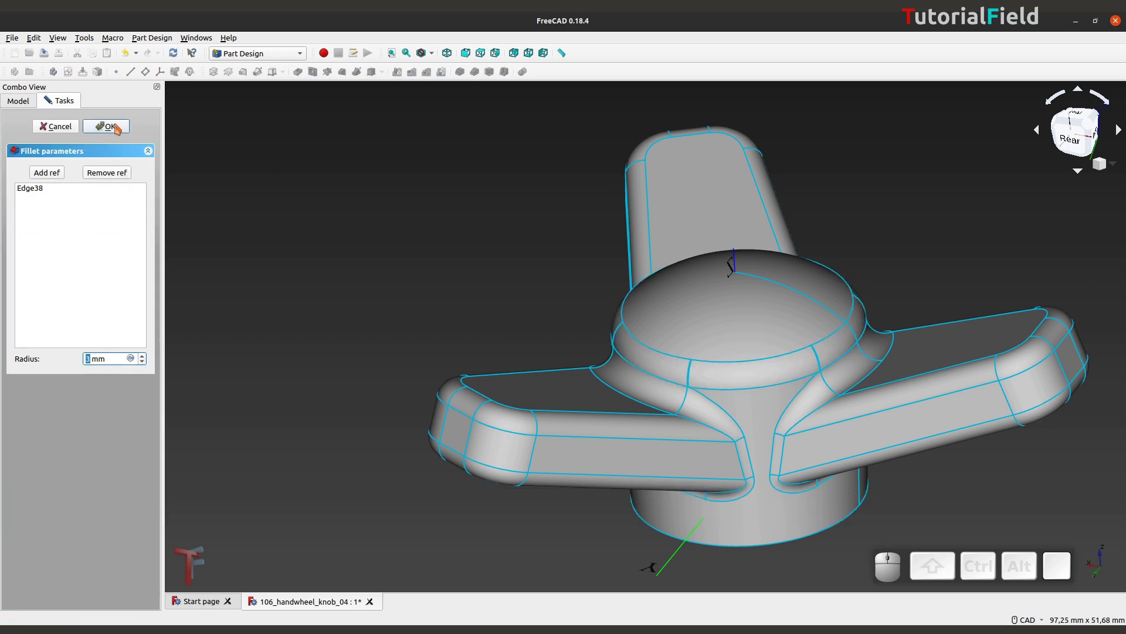
click(118, 132)
middle_click(534, 356)
right_click(486, 414)
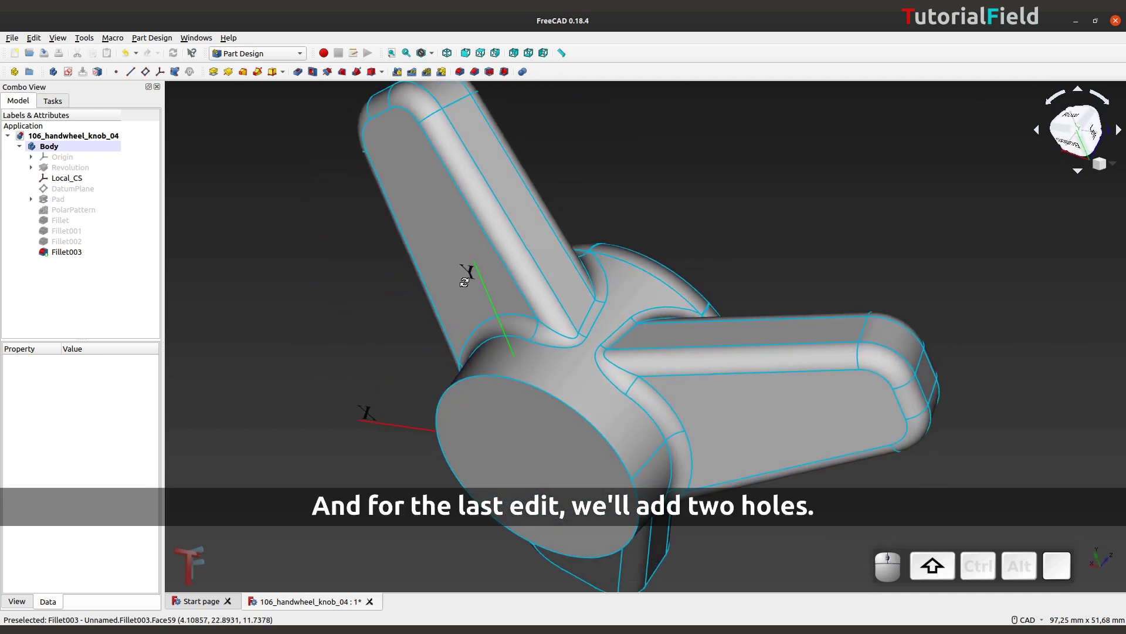
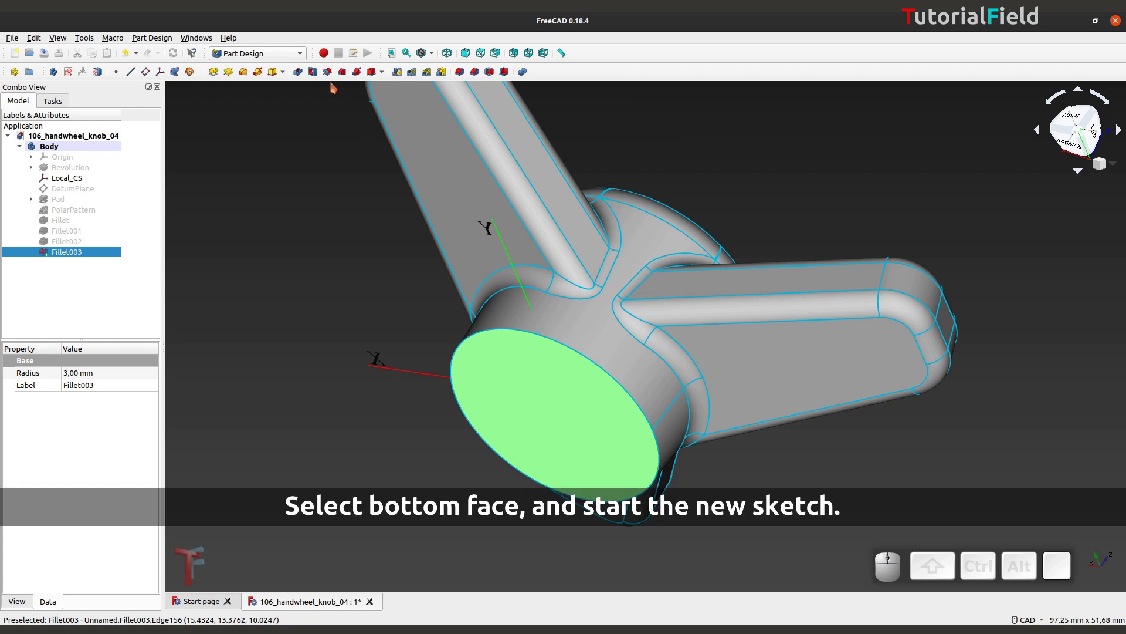
- Start a sketch on the hub's bottom face and centre the hub in view
click(71, 79)
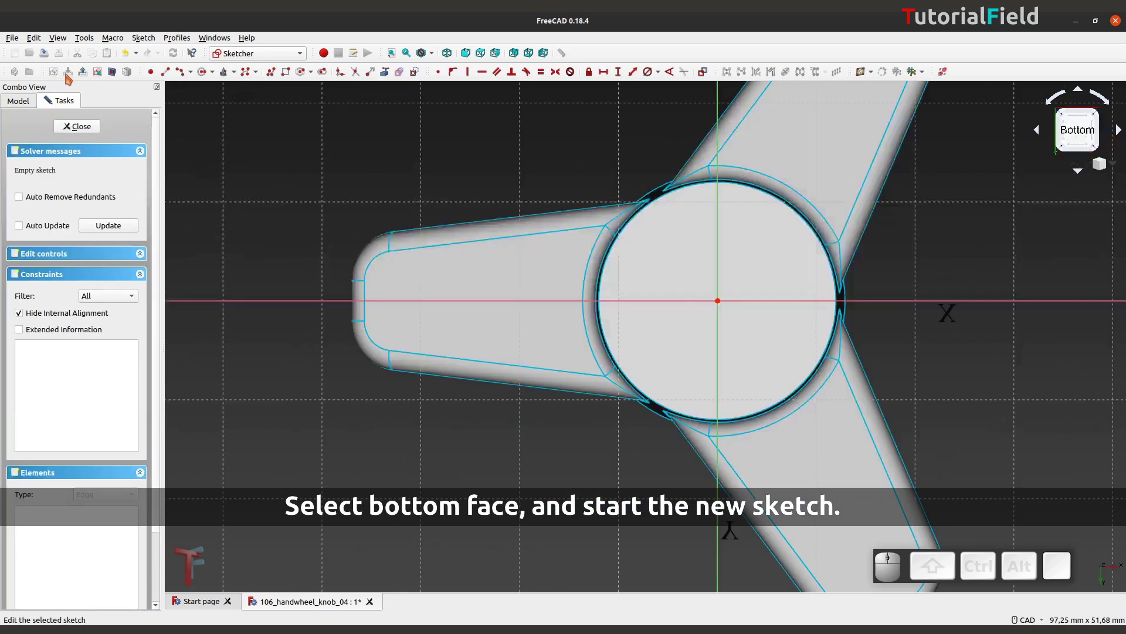
drag(543, 210, 456, 293)
scroll(up, 3)
drag(460, 319, 508, 346)
scroll(down, 3)
drag(514, 341, 582, 372)
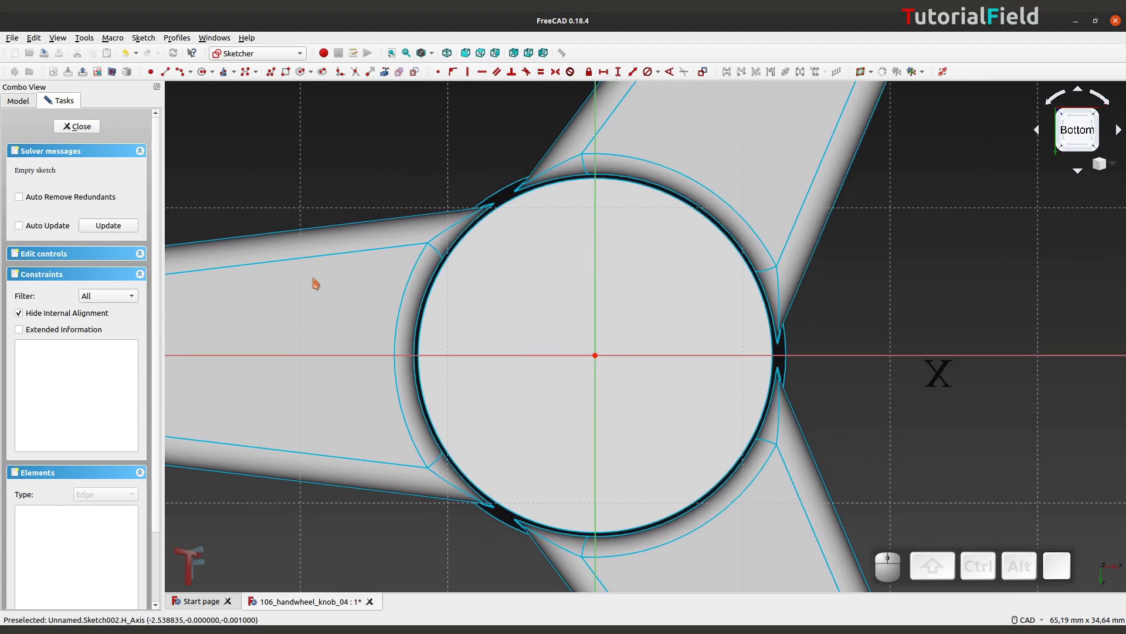
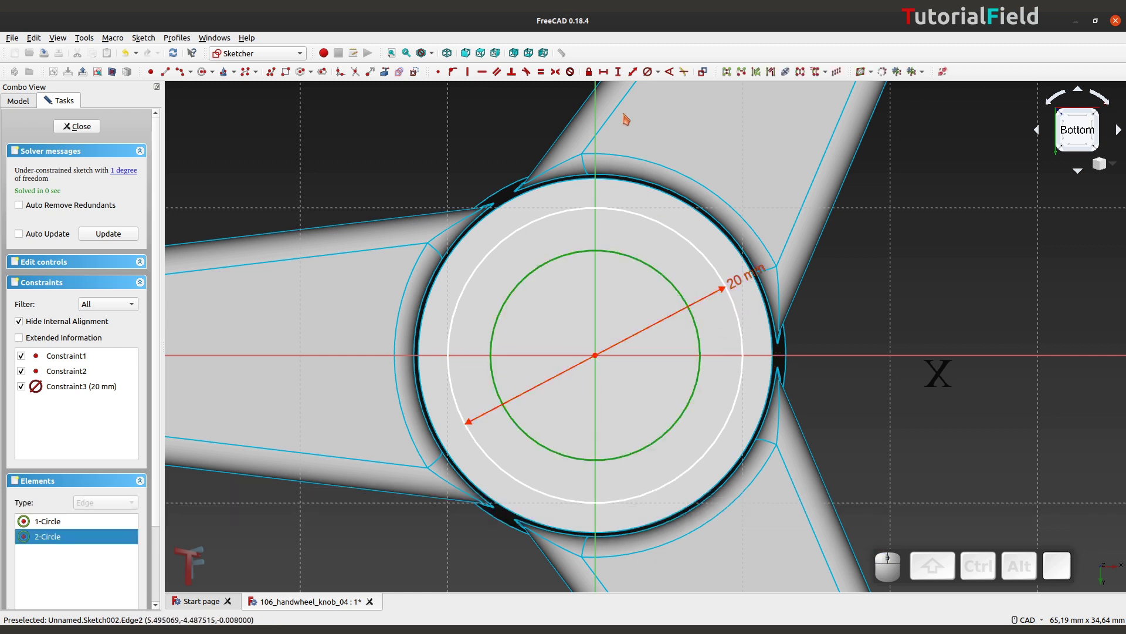
- Constrain the inner circle to a 15 mm diameter
click(651, 79)
key(KP_1)
key(KP_5)
key(KP_Enter)
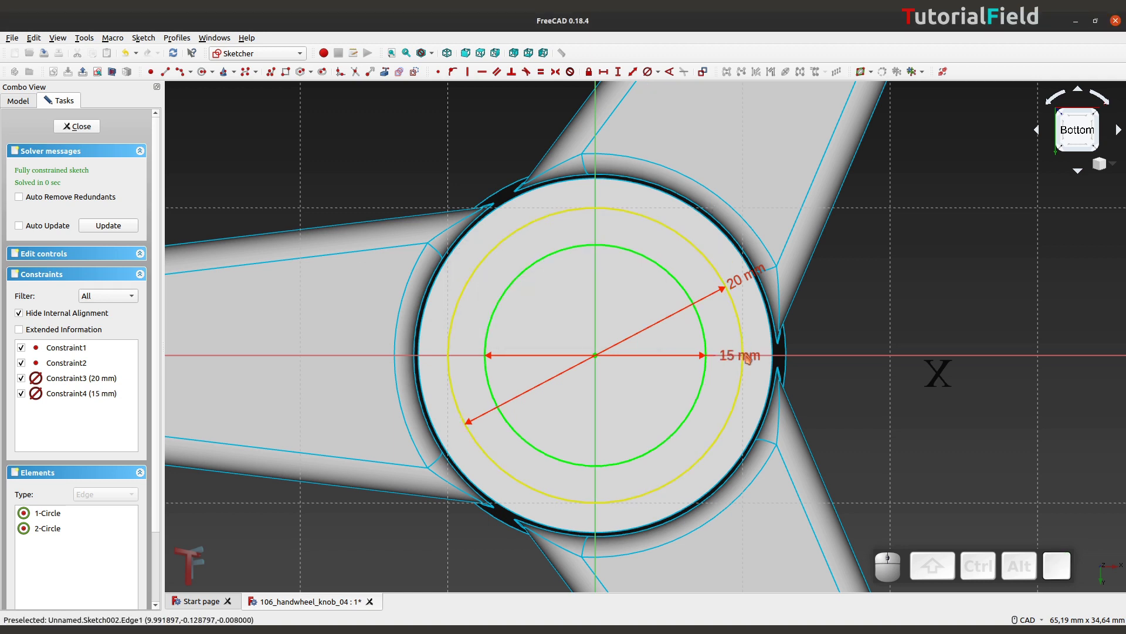
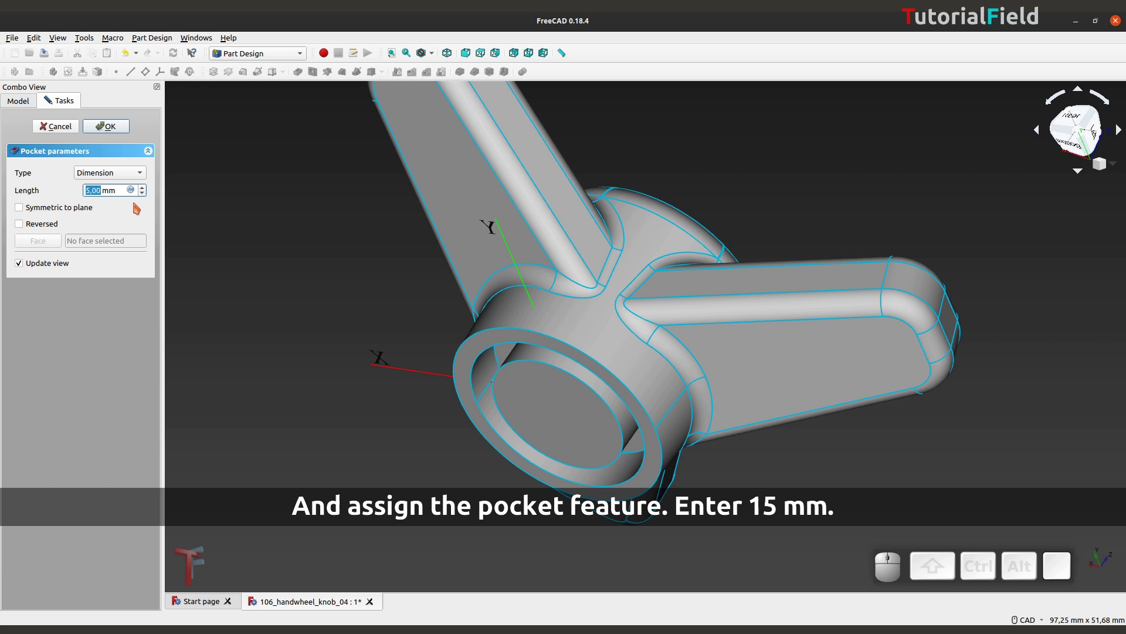
- Pocket the two-circle sketch 15 mm deep, then select the bore's bottom face for the next sketch
key(KP_1)
key(KP_5)
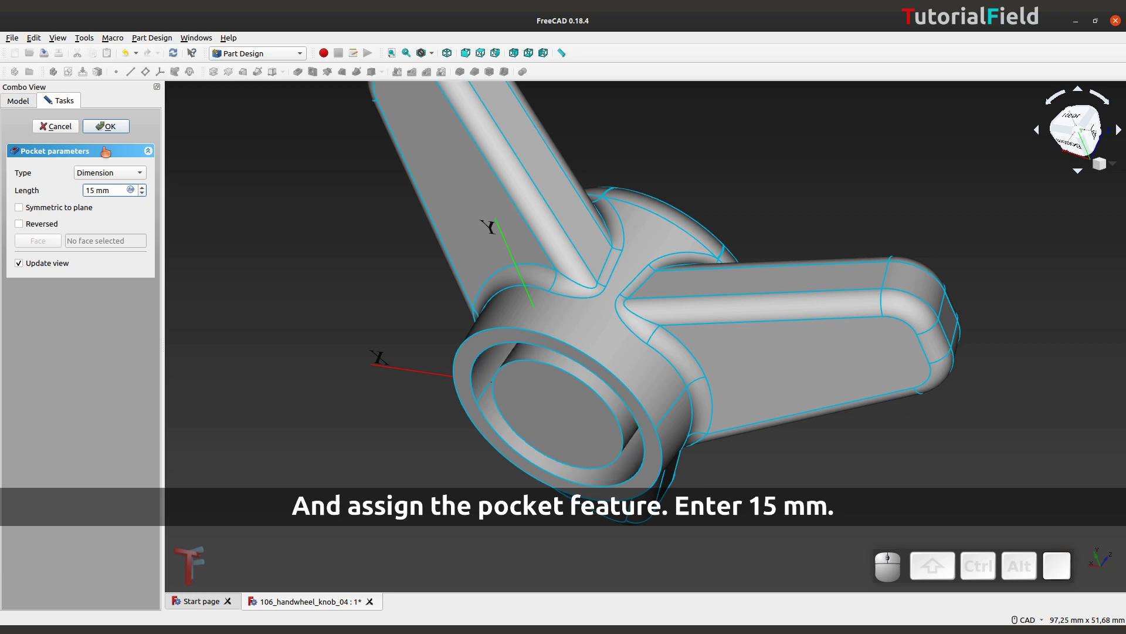
click(107, 135)
right_click(480, 398)
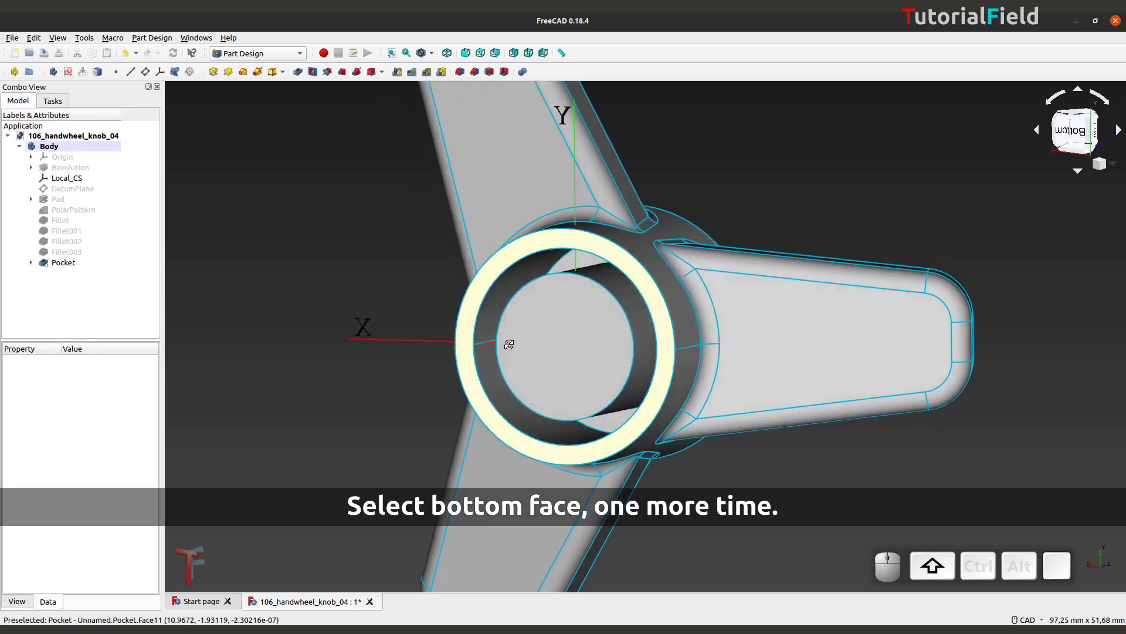
click(566, 345)
right_click(536, 275)
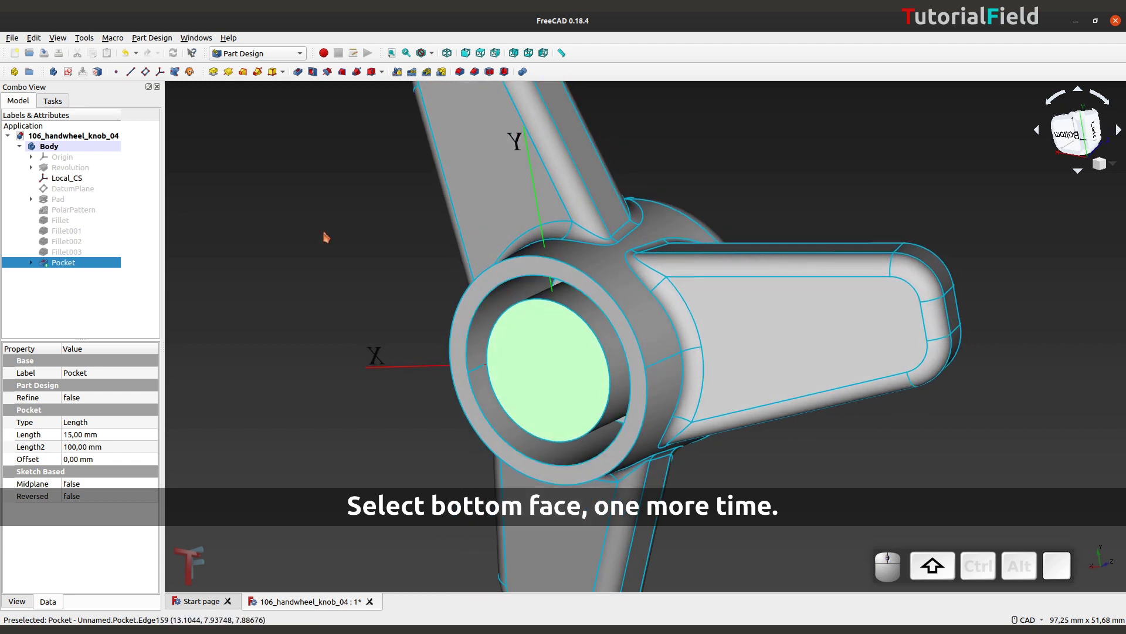
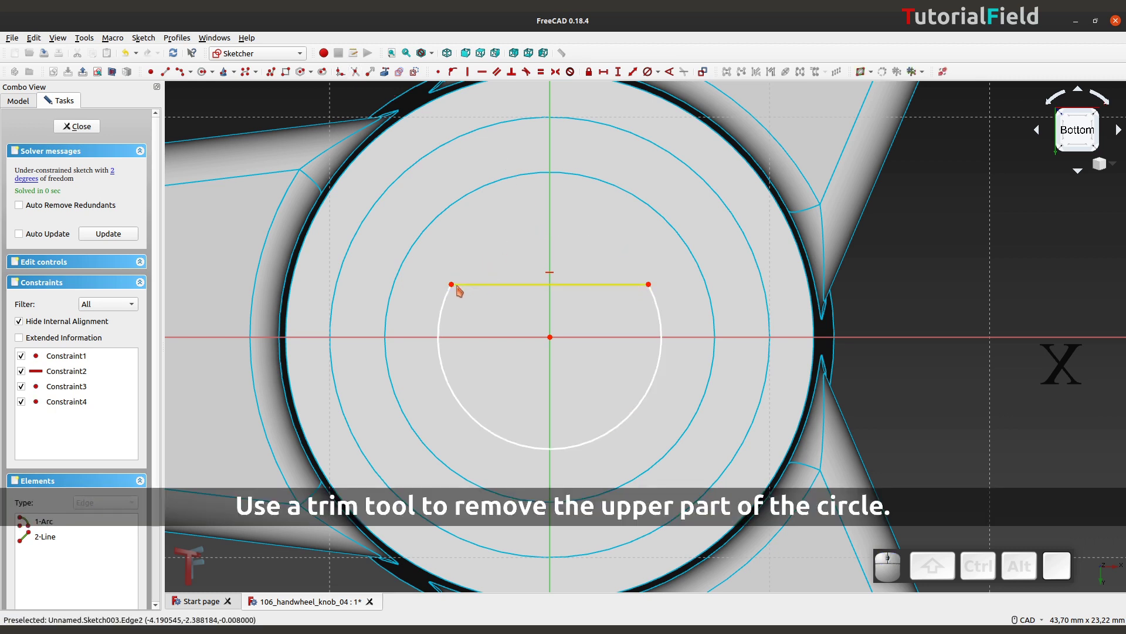
- Trim away the circle's upper arc and constrain the D-shape's flat to 8 mm horizontal length
click(458, 292)
click(655, 291)
click(608, 78)
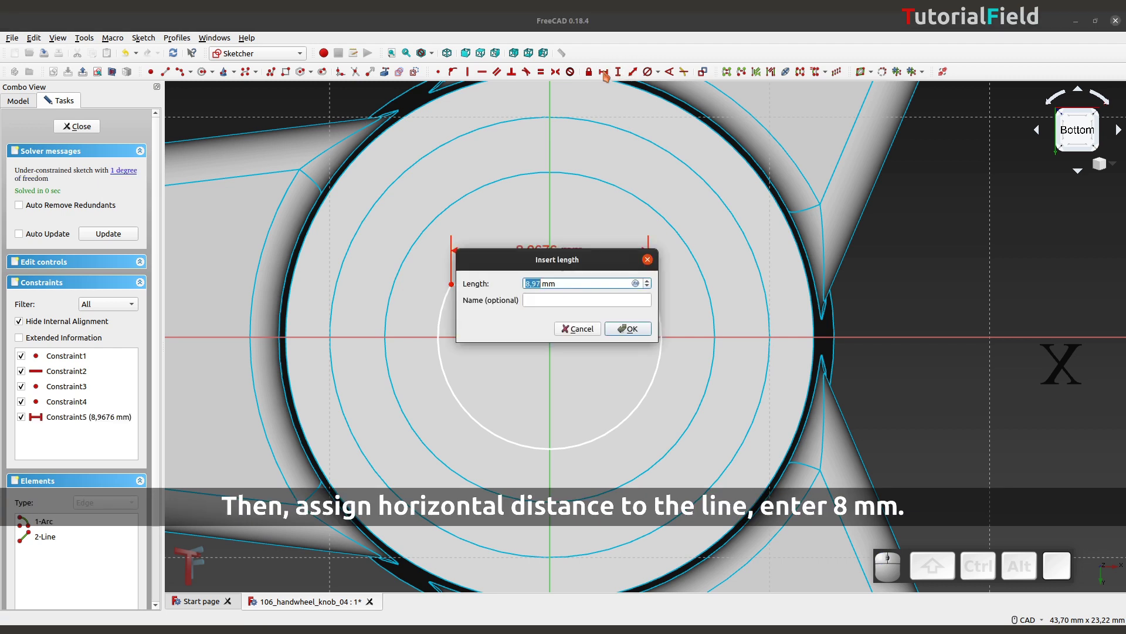
key(KP_5)
key(BackSpace)
key(KP_8)
key(KP_Enter)
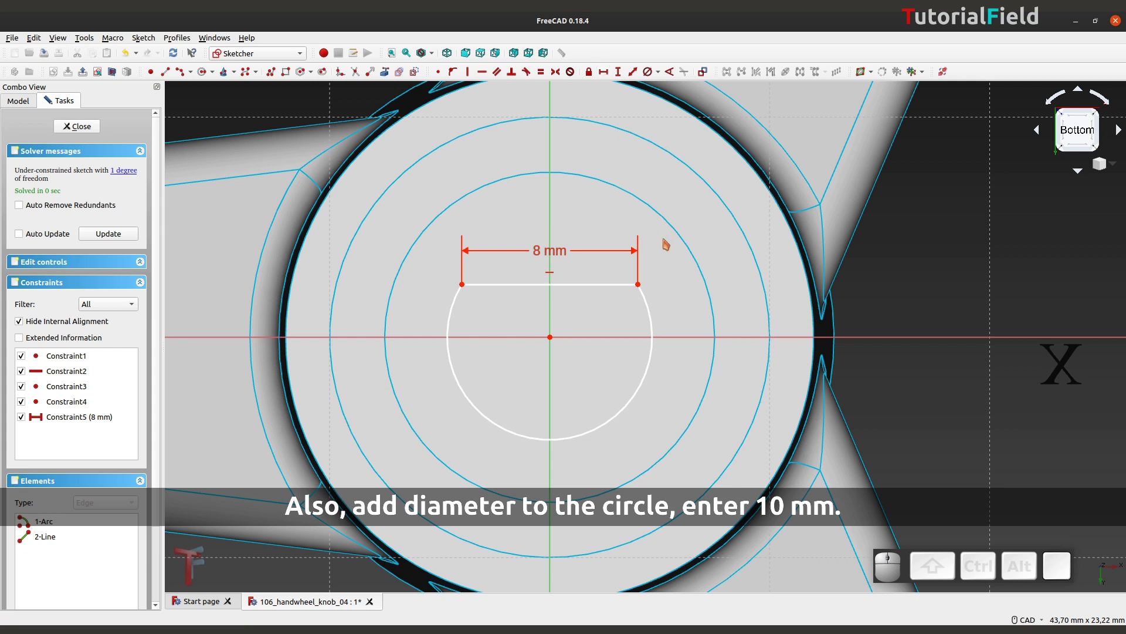
- Constrain the arc to 10 mm diameter and close the fully constrained D-shape sketch
click(657, 328)
click(650, 74)
key(KP_1)
key(KP_0)
key(KP_Enter)
drag(557, 499, 683, 295)
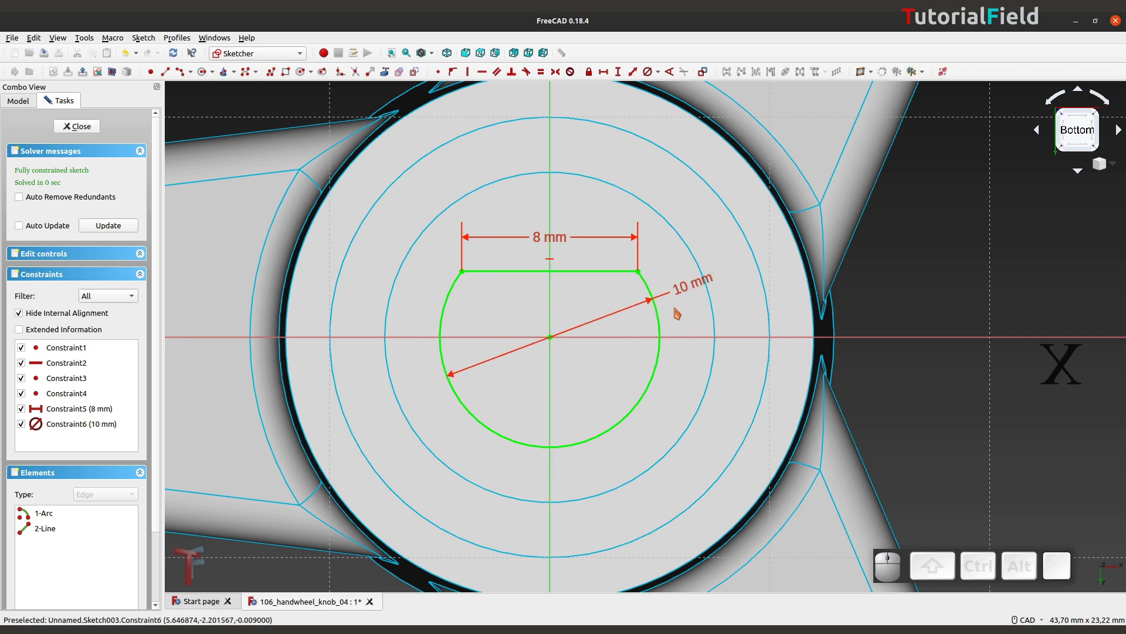
click(87, 134)
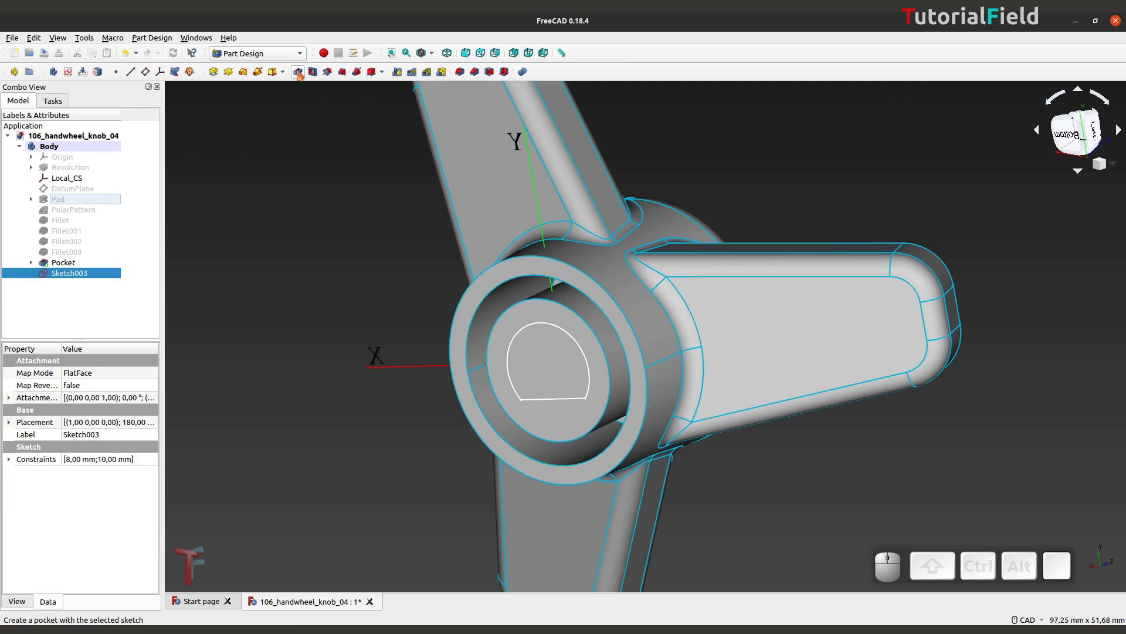
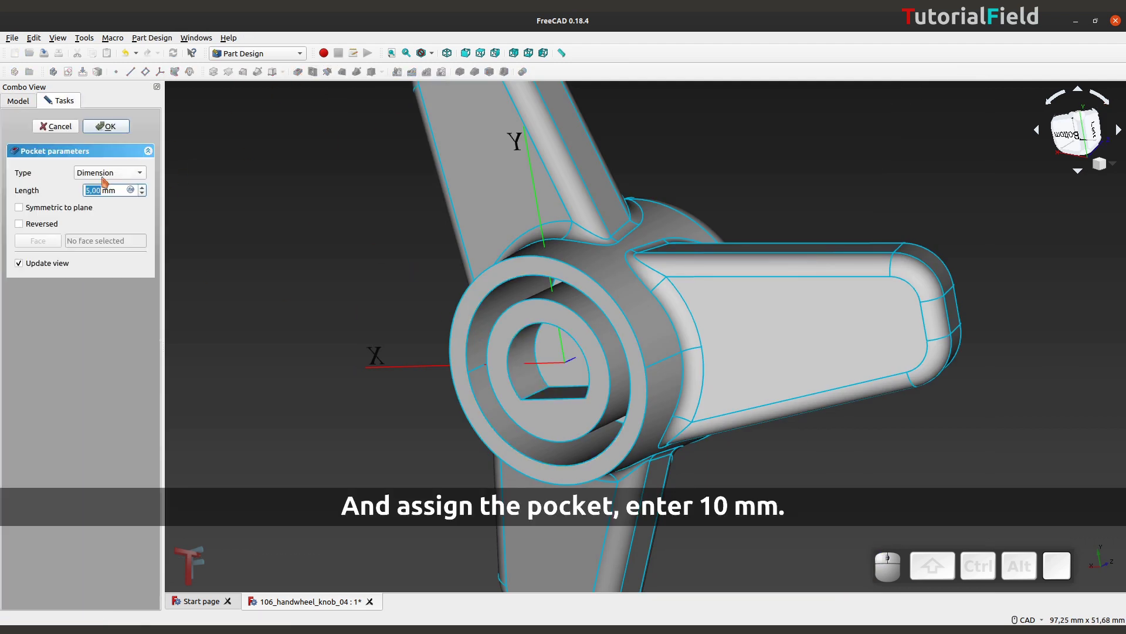
- Enter 10 mm as the depth of the D-shaped pocket
key(KP_1)
key(KP_0)
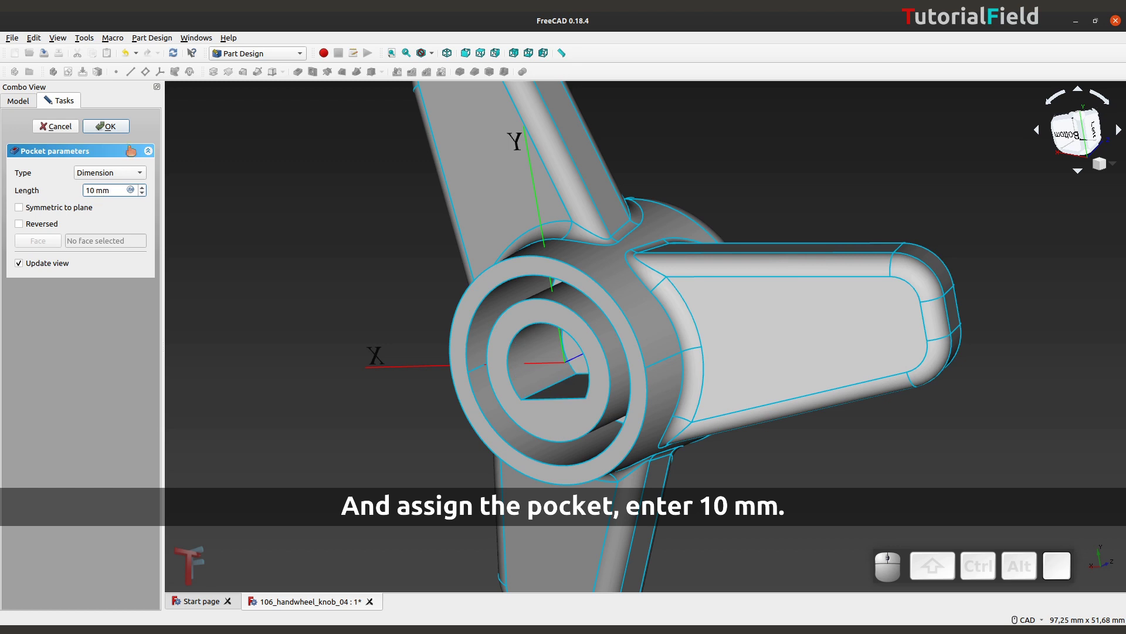
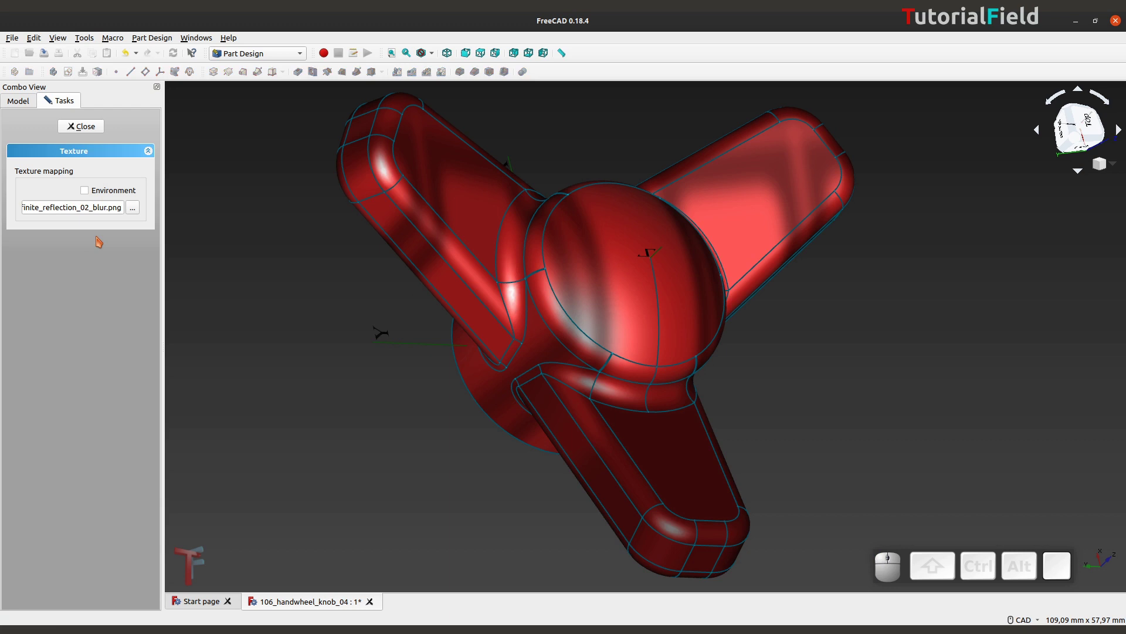
- Enable Environment mapping for the reflection texture and orbit the knob to check its glossy look
click(88, 195)
middle_click(651, 342)
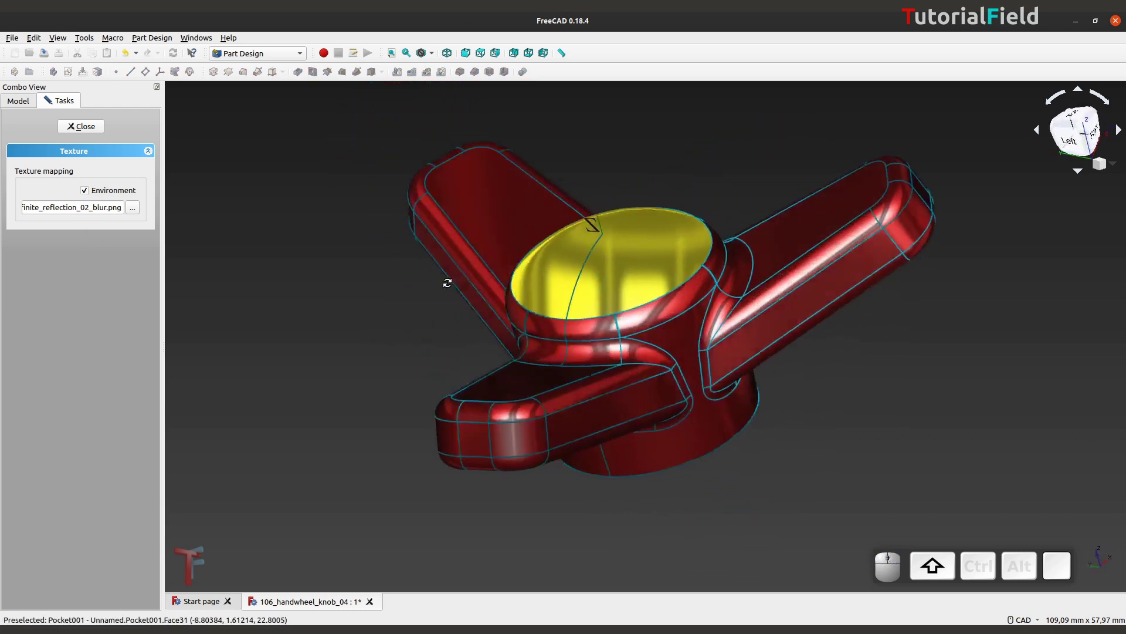
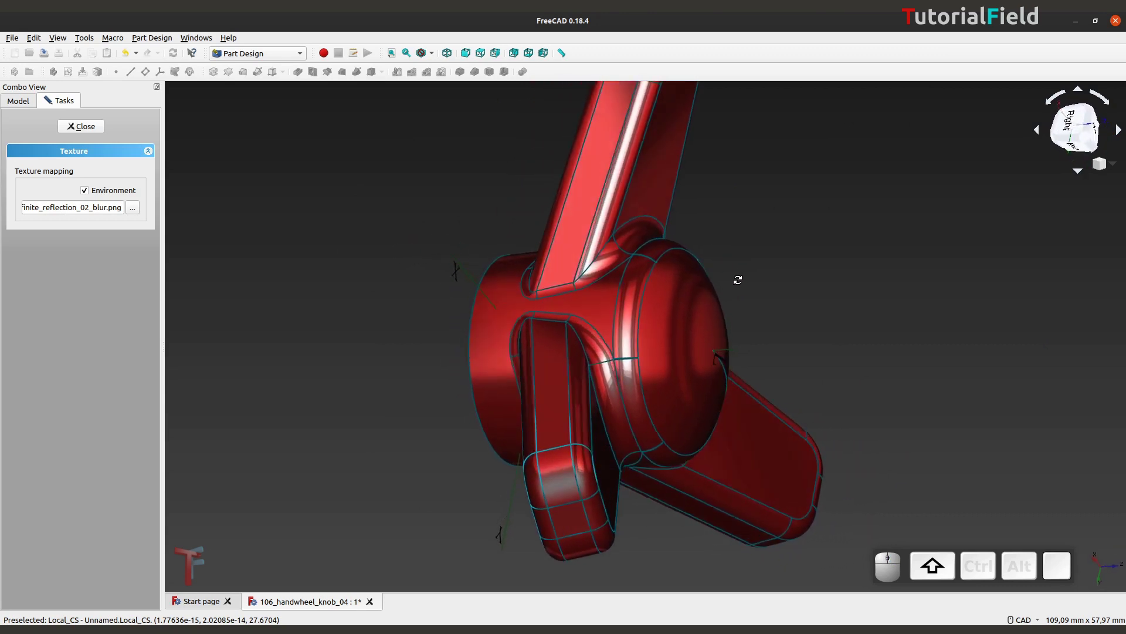
right_click(845, 490)
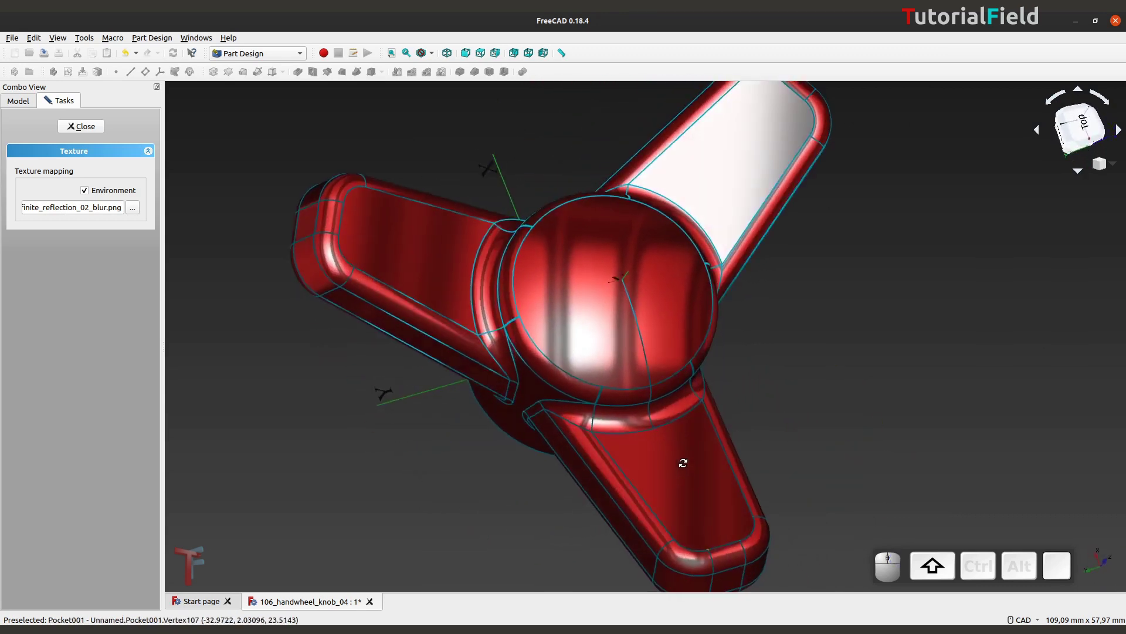
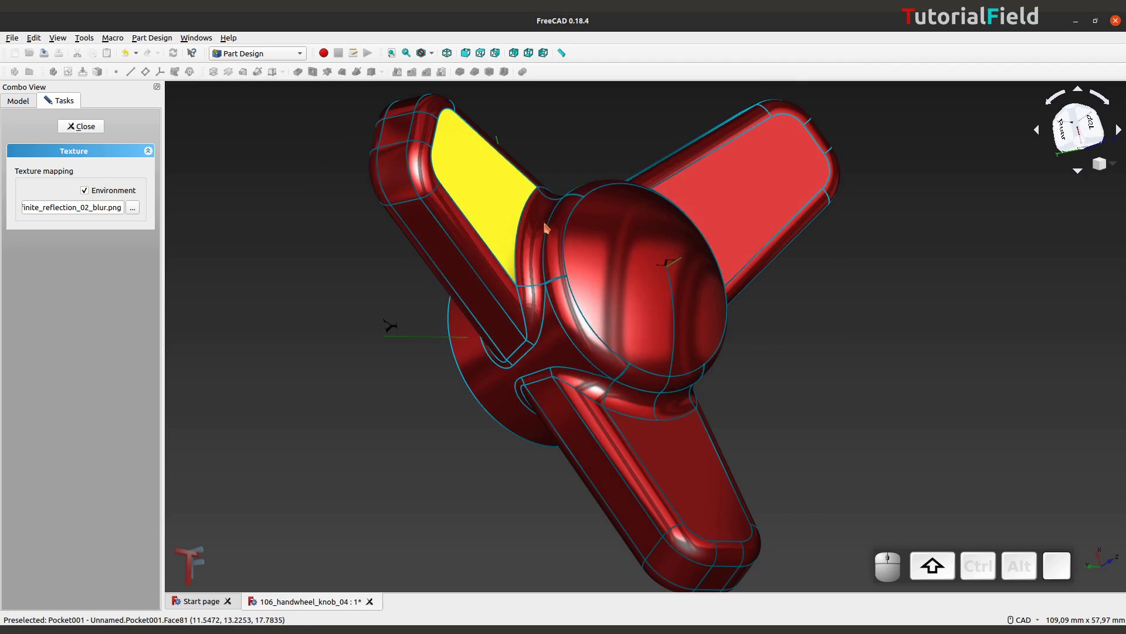
right_click(942, 302)
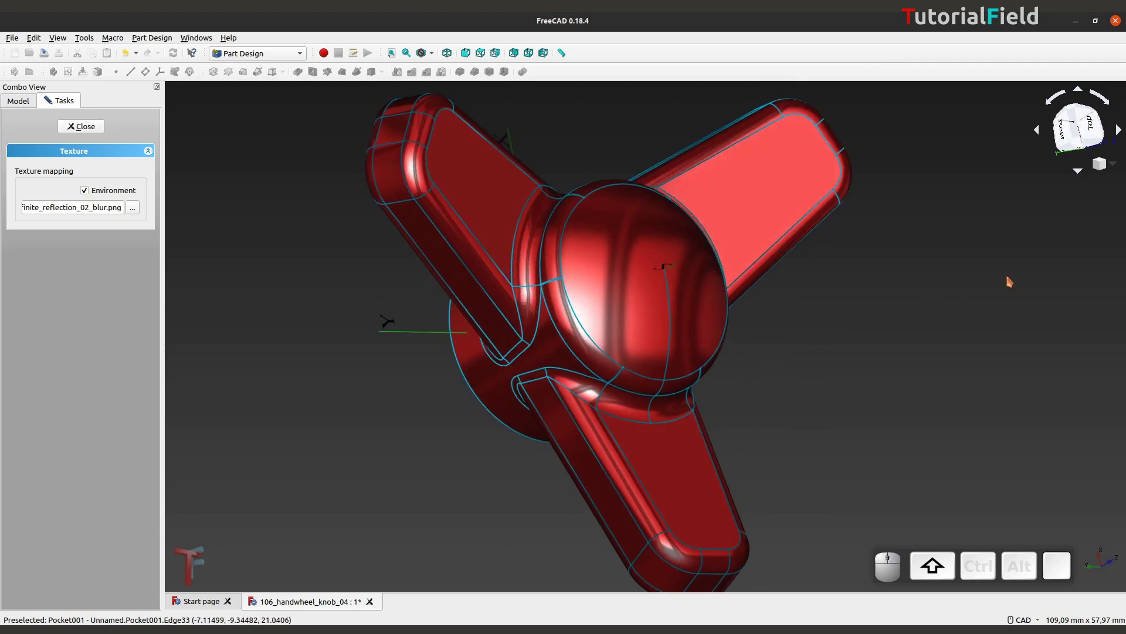
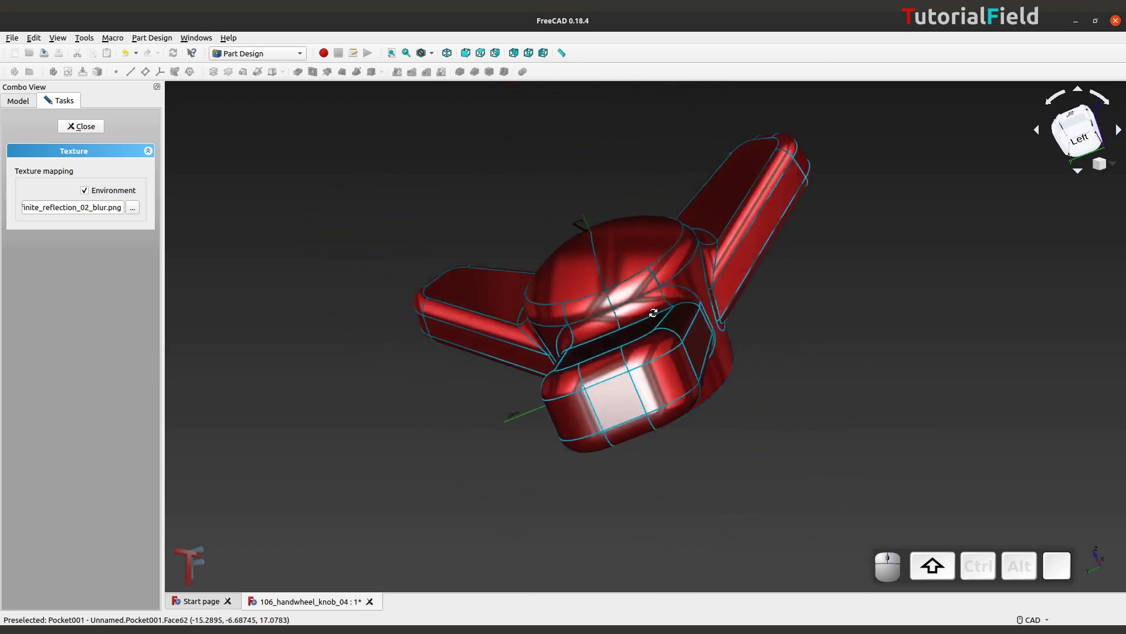
middle_click(826, 378)
right_click(361, 344)
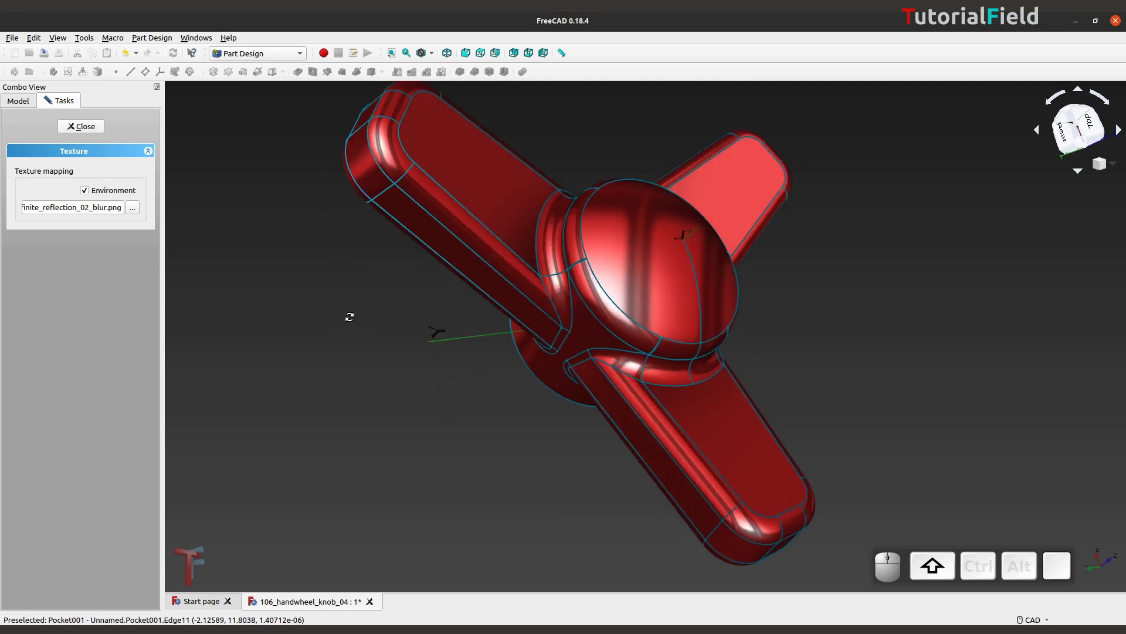
right_click(864, 332)
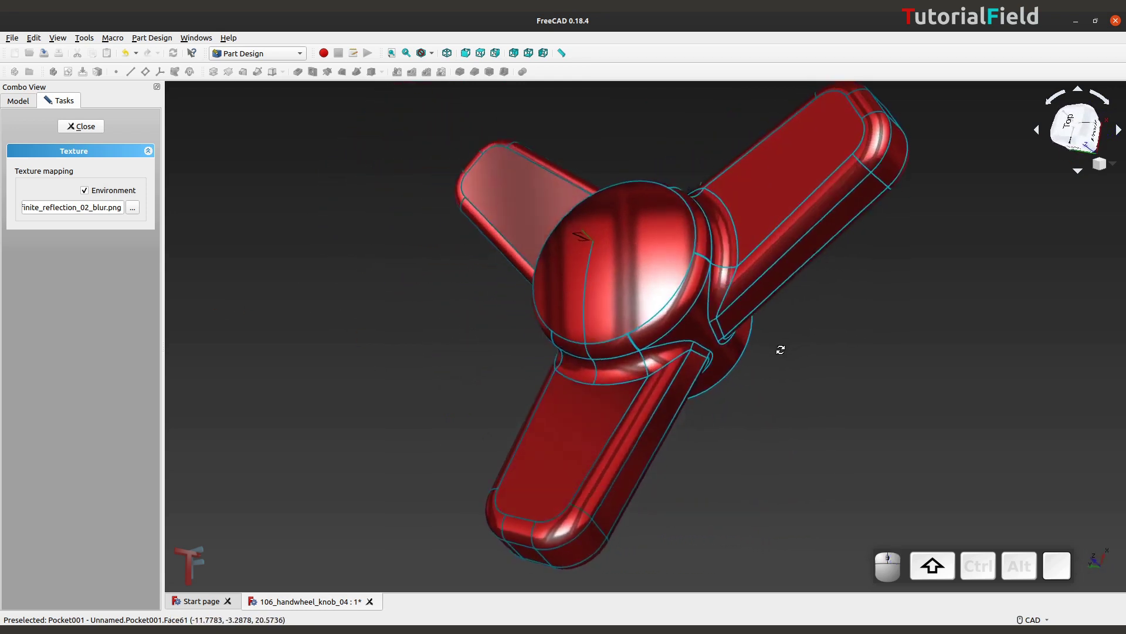